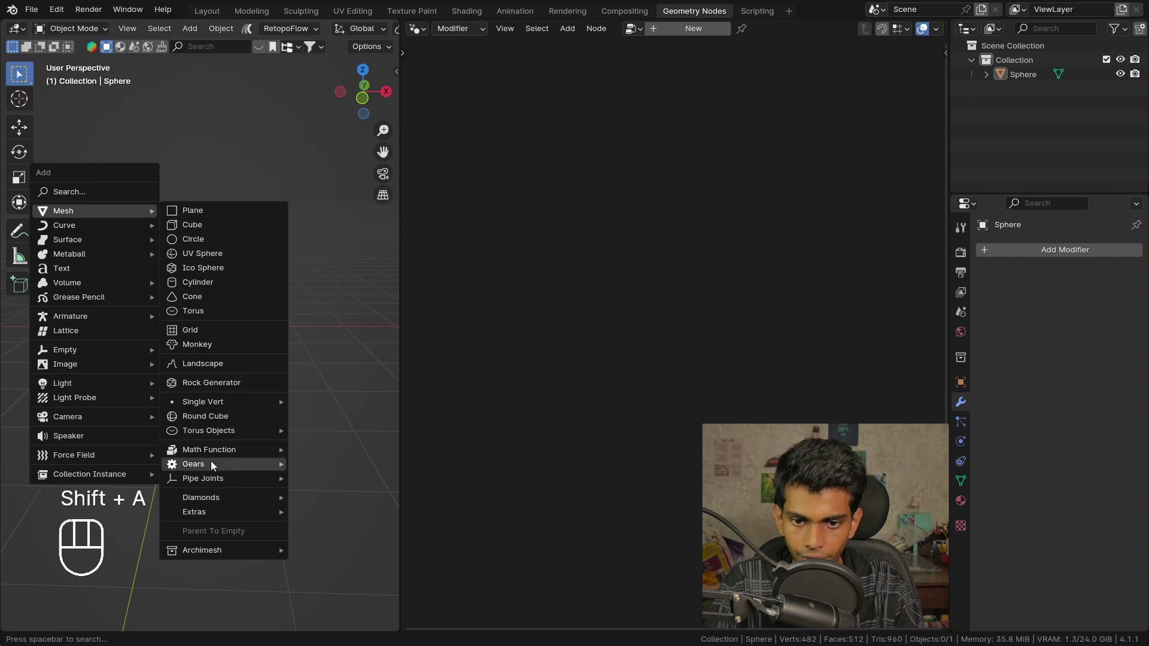
# Step: Add a Round Cube mesh and reshape it into a sphere via its operator settings
pyautogui.moveTo(194, 340); pyautogui.dragTo(170, 346)
pyautogui.moveTo(171, 340); pyautogui.dragTo(182, 304)
pyautogui.moveTo(238, 329); pyautogui.dragTo(194, 342)
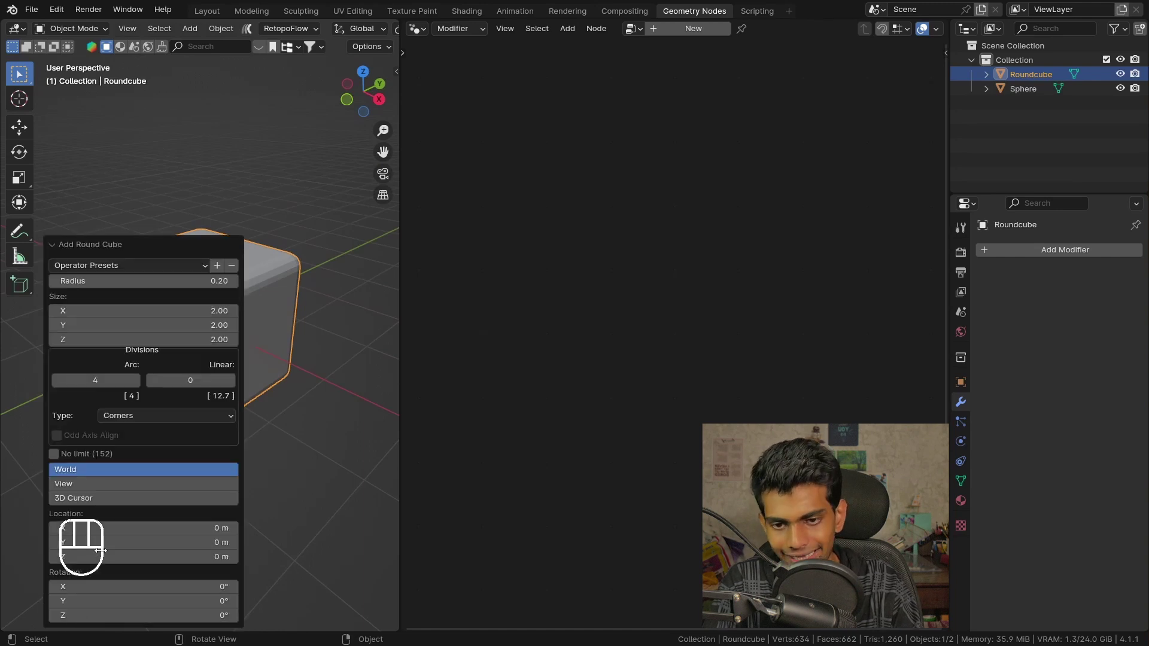
pyautogui.moveTo(74, 269); pyautogui.dragTo(123, 377)
pyautogui.middleClick(306, 349)
pyautogui.click(296, 353)
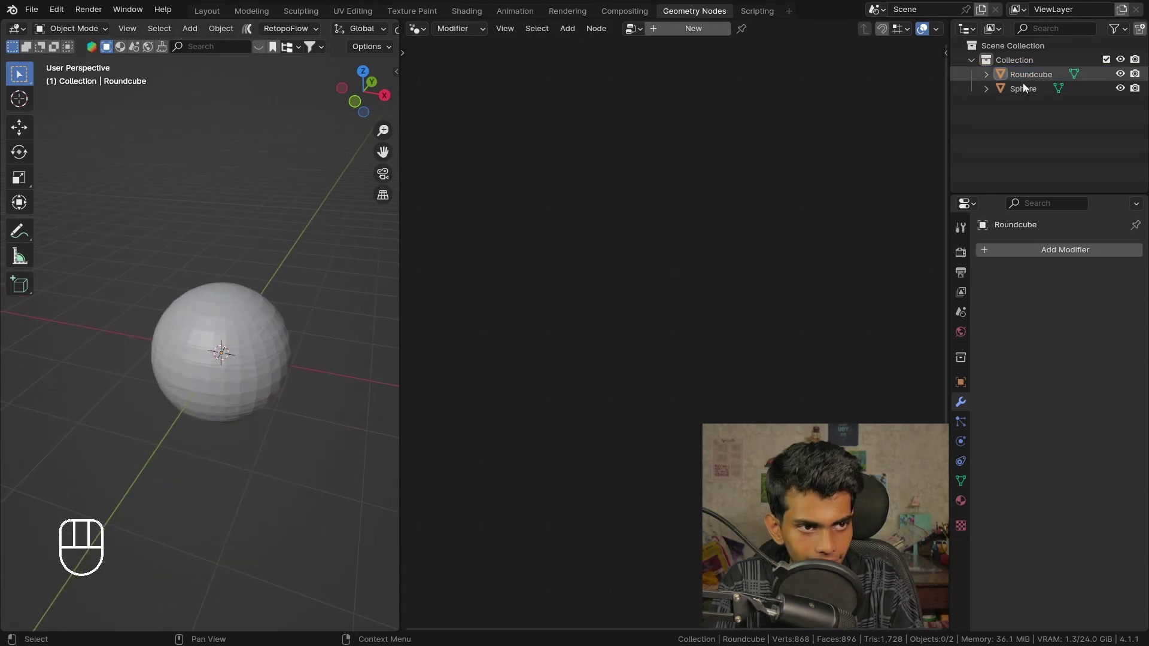
# Step: Compare the Roundcube with the old Sphere in front view and remove the Sphere
pyautogui.middleClick(129, 322)
pyautogui.press('ctrl+g')
pyautogui.middleClick(255, 342)
pyautogui.press('KP_1')
pyautogui.moveTo(338, 291); pyautogui.dragTo(269, 305)
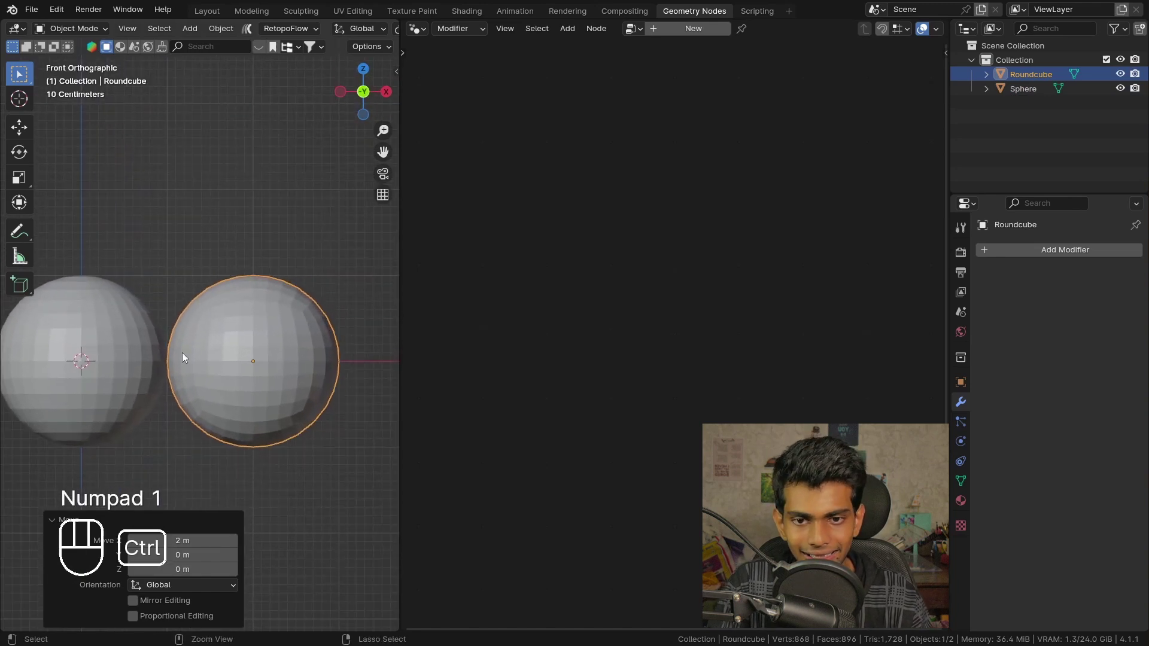
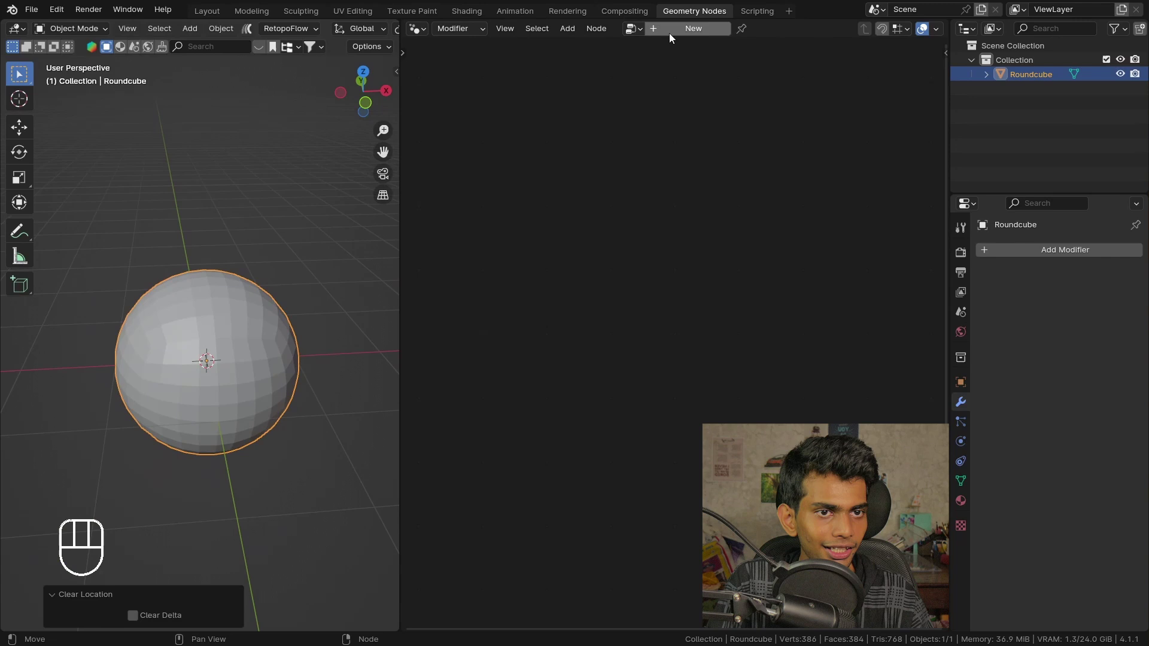
# Step: Create a new Geometry Nodes tree on the Roundcube and route geometry through a Set Position node
pyautogui.click(667, 31)
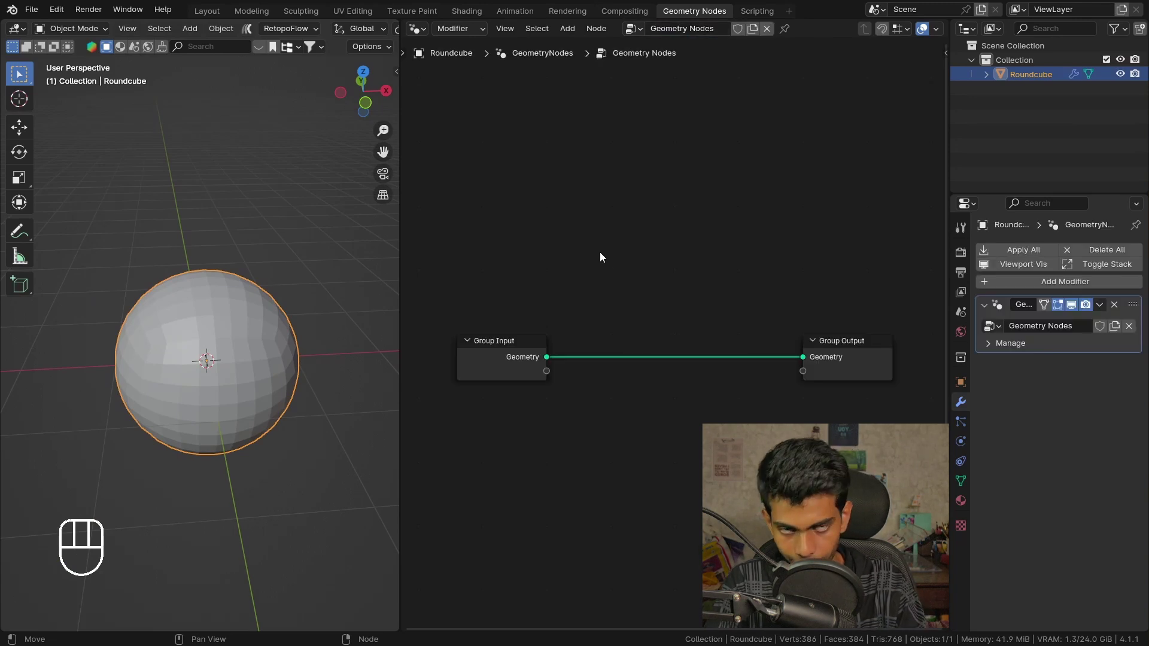
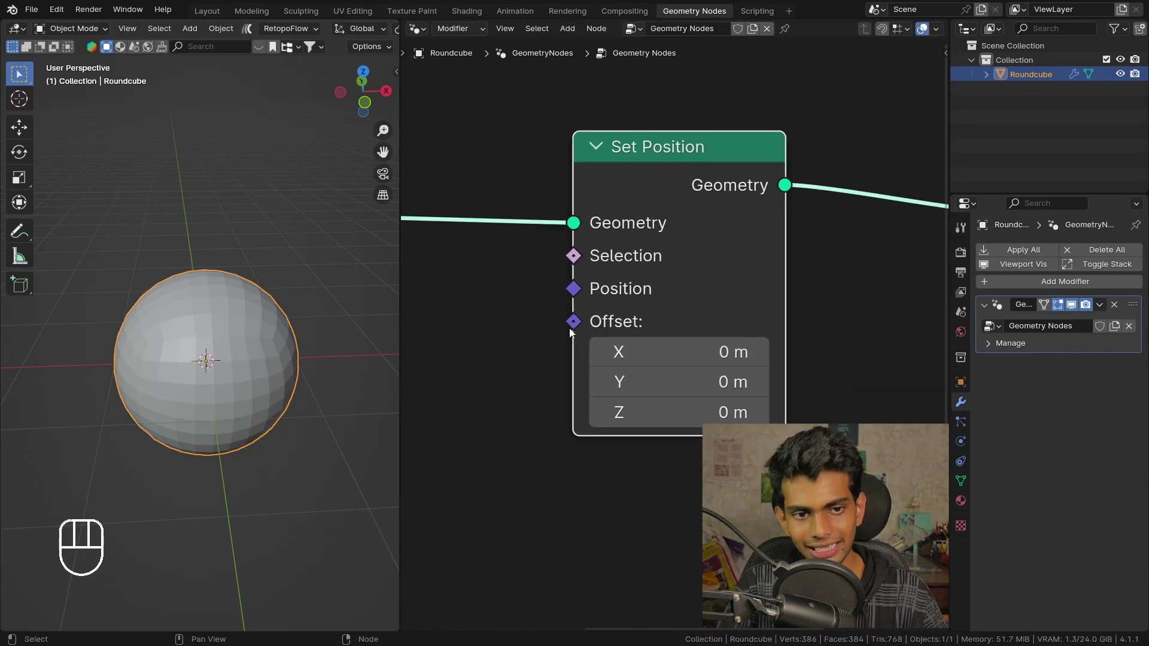
pyautogui.moveTo(545, 324); pyautogui.dragTo(572, 351)
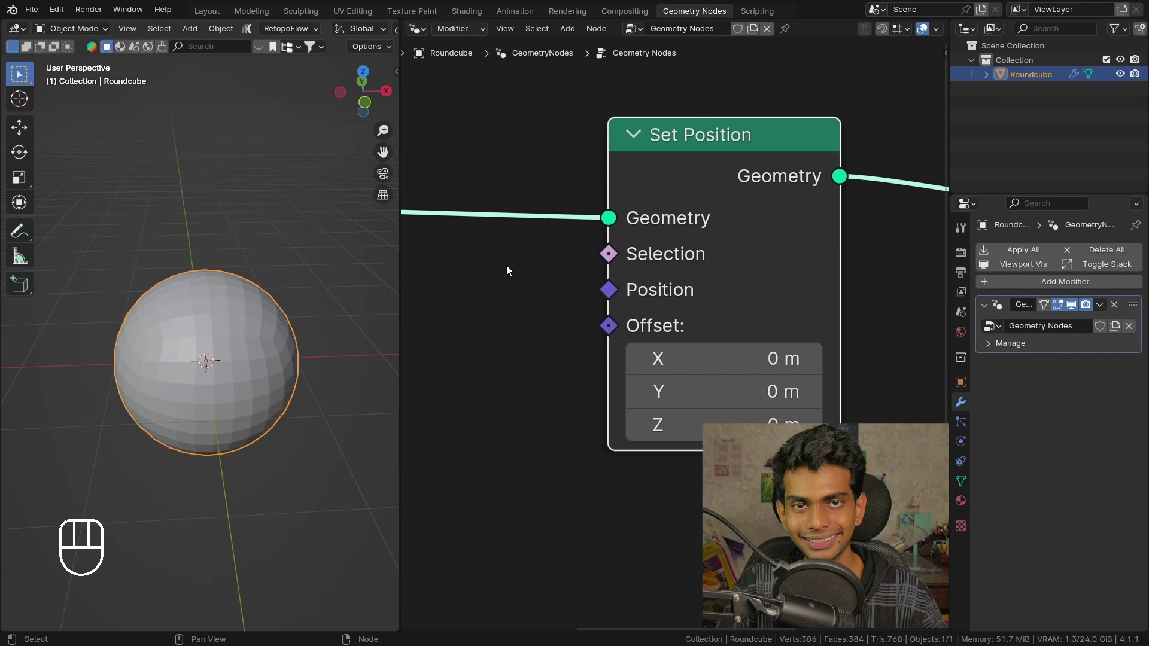
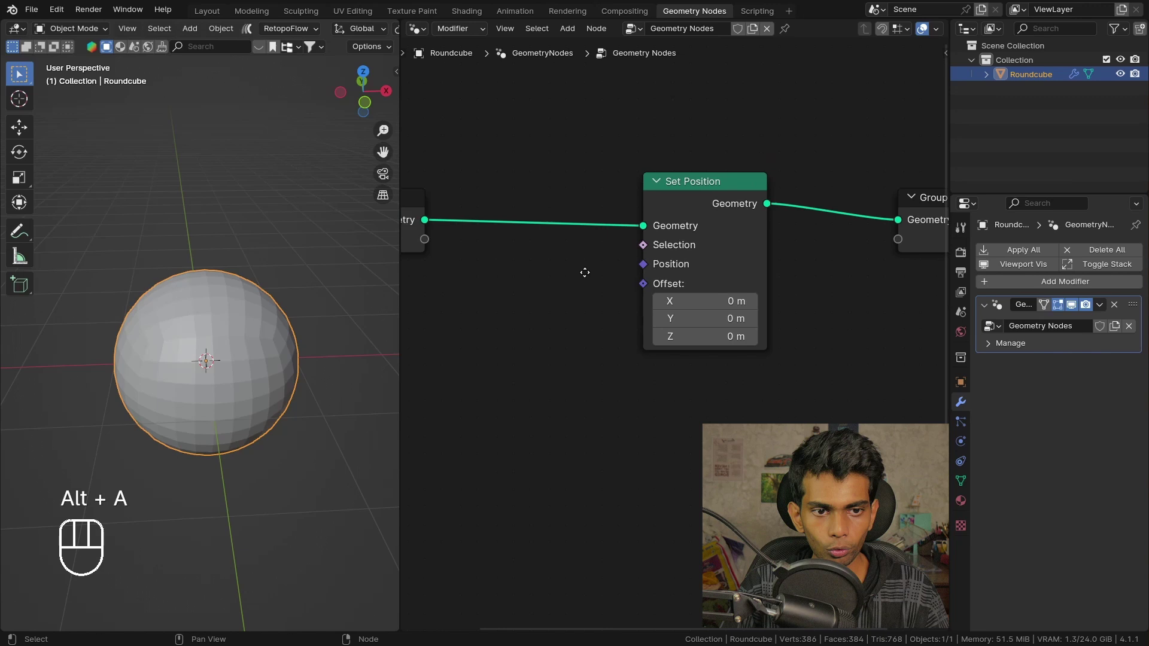
pyautogui.middleClick(214, 361)
pyautogui.middleClick(216, 348)
pyautogui.moveTo(228, 371); pyautogui.dragTo(225, 374)
pyautogui.middleClick(222, 367)
pyautogui.middleClick(223, 348)
pyautogui.moveTo(194, 284); pyautogui.dragTo(206, 271)
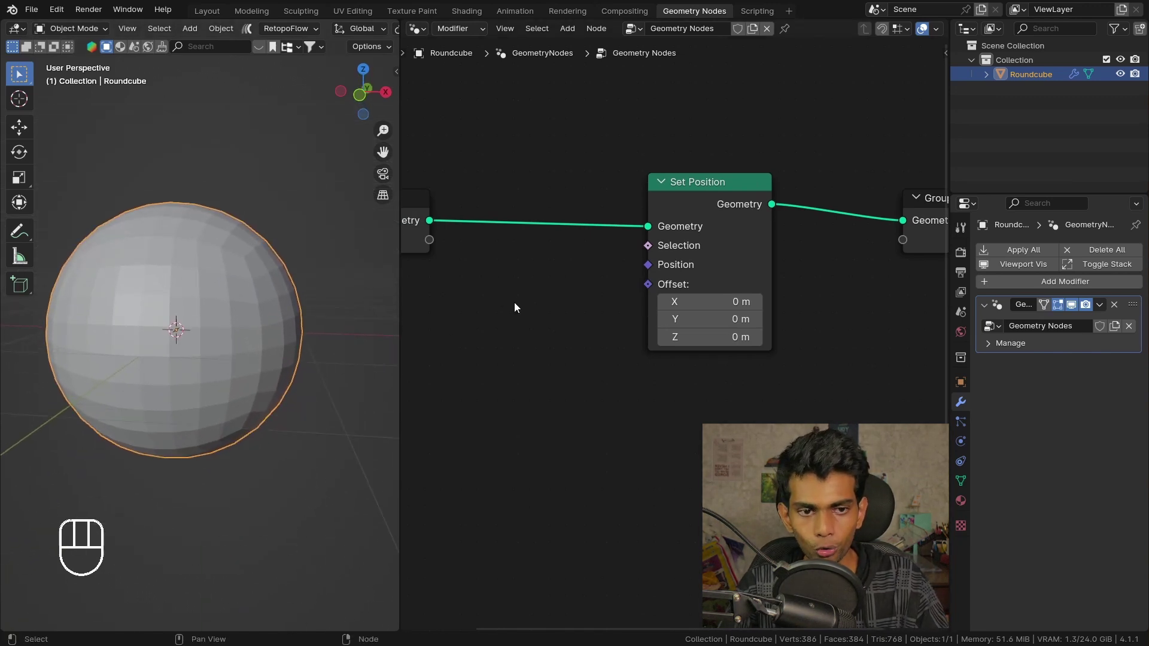
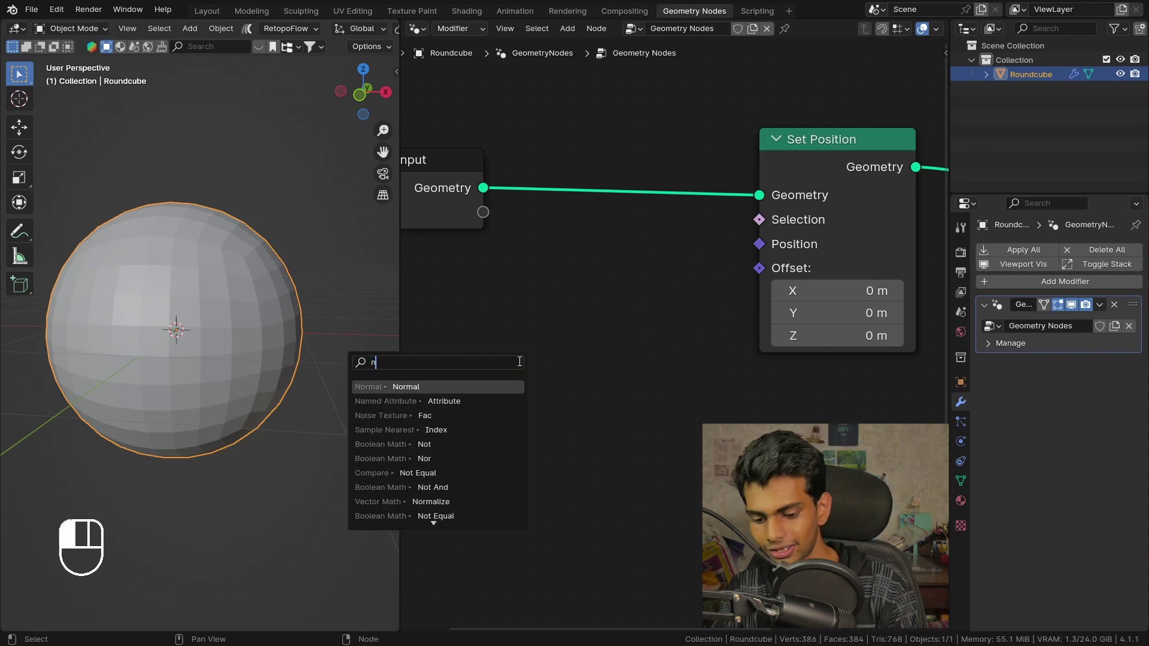
# Step: Add a Normal node and connect it to the Set Position Offset input
pyautogui.press('BackSpace')
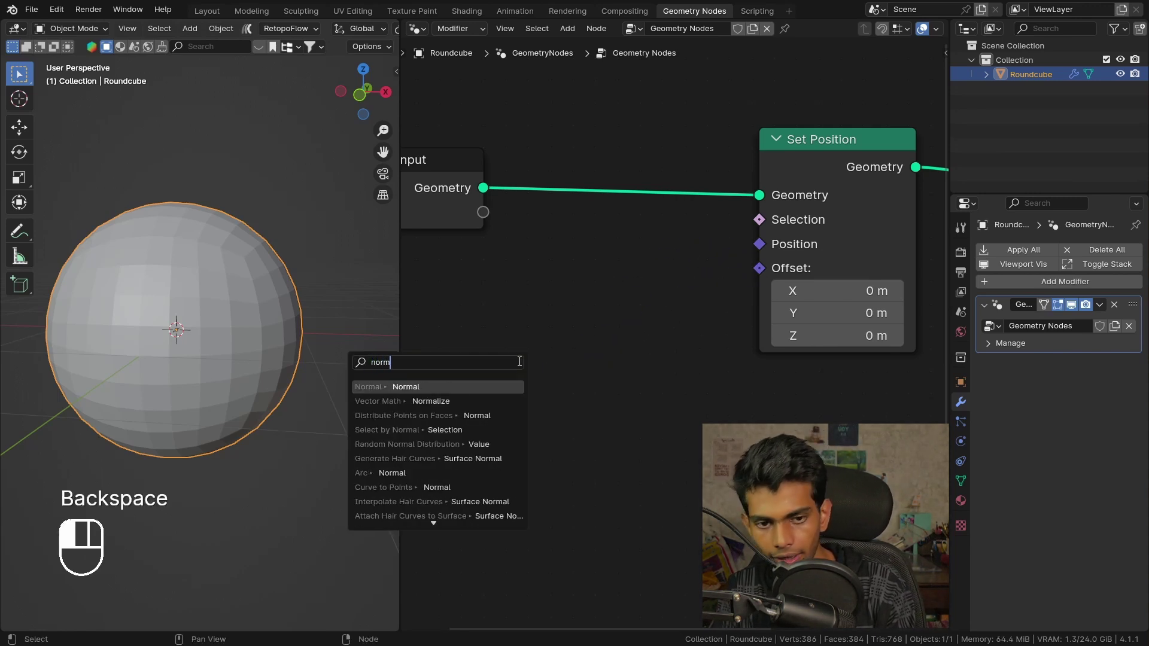
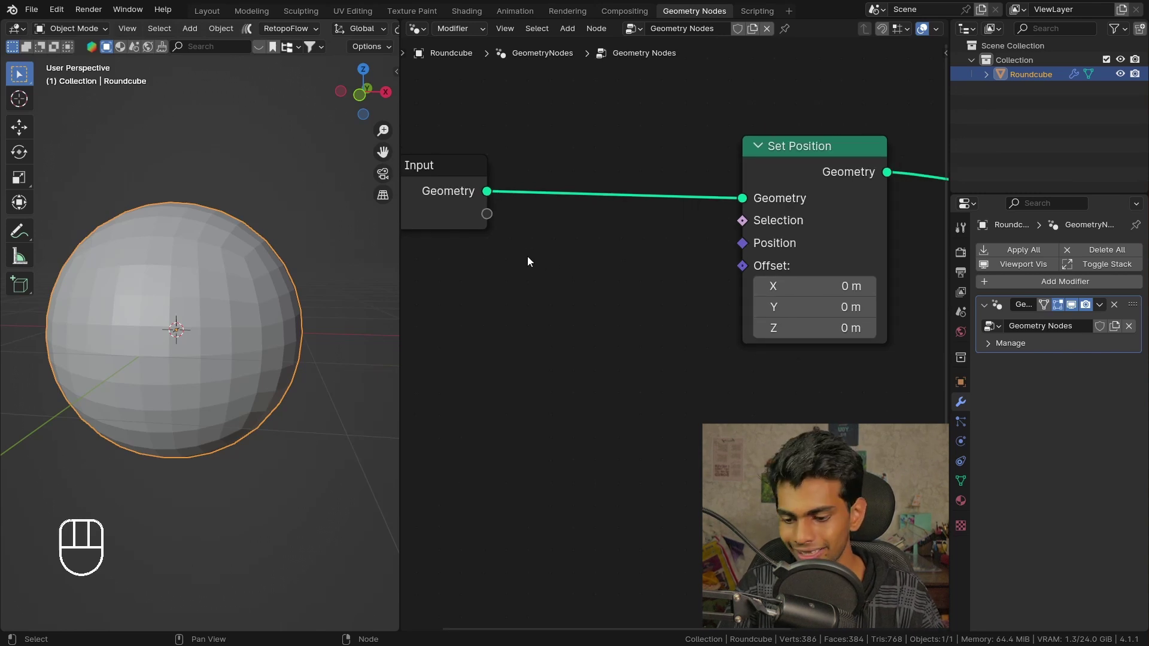
pyautogui.middleClick(466, 309)
pyautogui.press('shift+a')
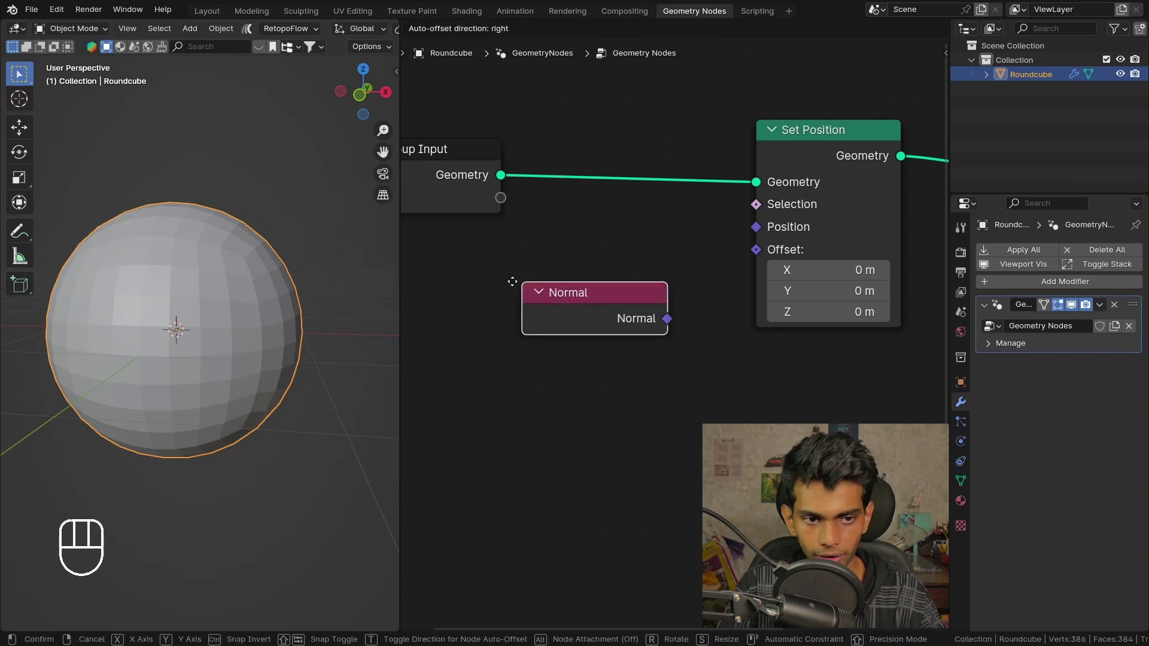
pyautogui.moveTo(575, 327); pyautogui.dragTo(771, 256)
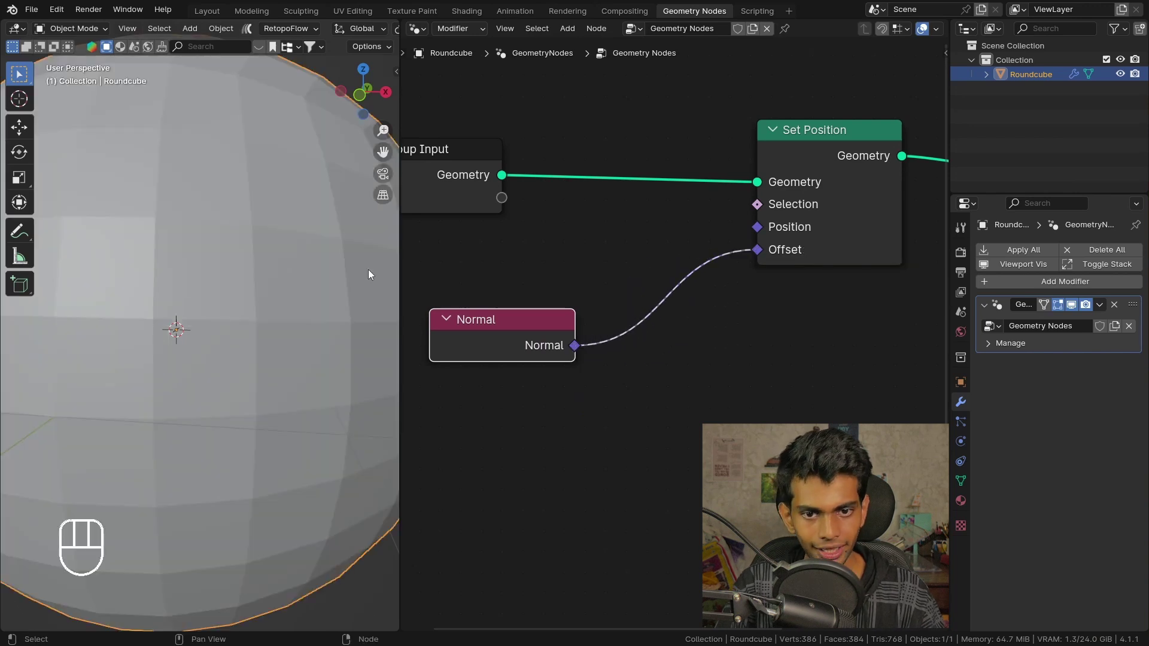
# Step: Orbit the viewport to check the sphere stays roughly round
pyautogui.moveTo(267, 302); pyautogui.dragTo(279, 341)
pyautogui.middleClick(273, 339)
pyautogui.middleClick(266, 333)
pyautogui.middleClick(252, 344)
pyautogui.middleClick(254, 320)
pyautogui.middleClick(234, 314)
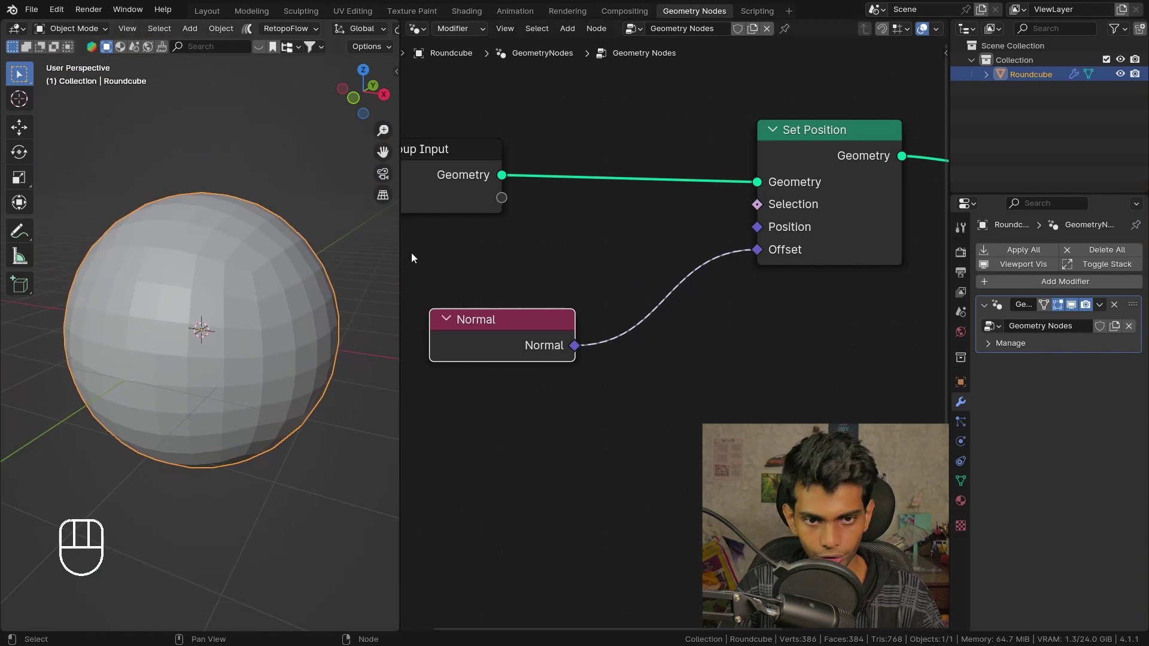
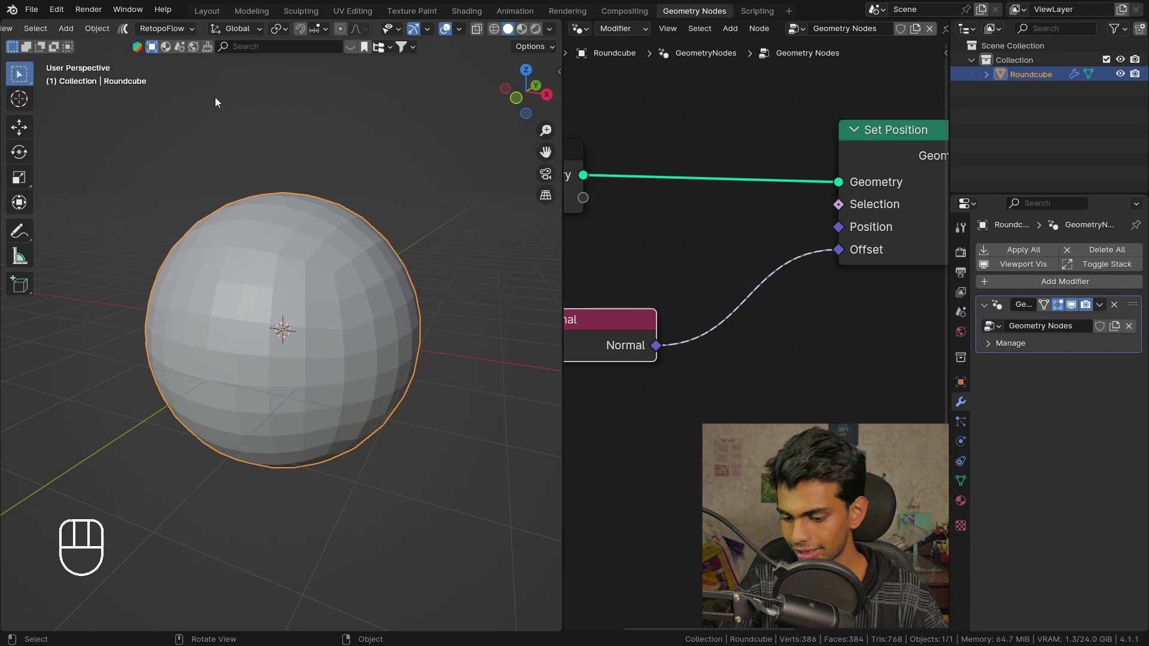
pyautogui.middleClick(261, 265)
pyautogui.middleClick(266, 254)
pyautogui.moveTo(829, 263); pyautogui.dragTo(689, 280)
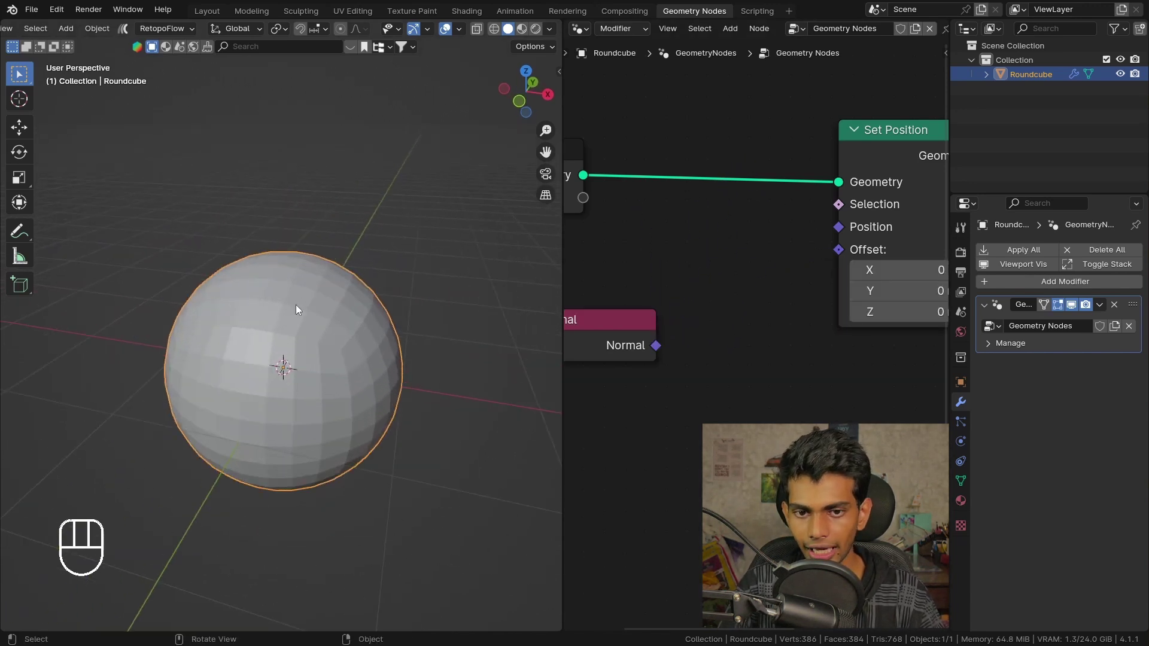
pyautogui.press('Tab')
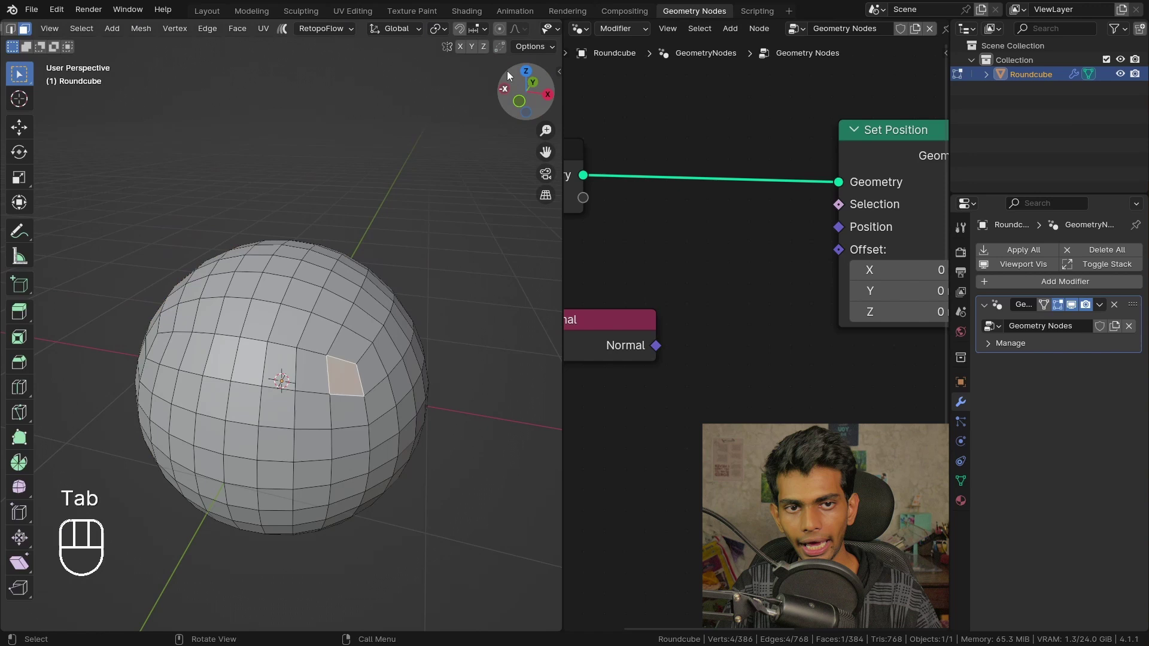
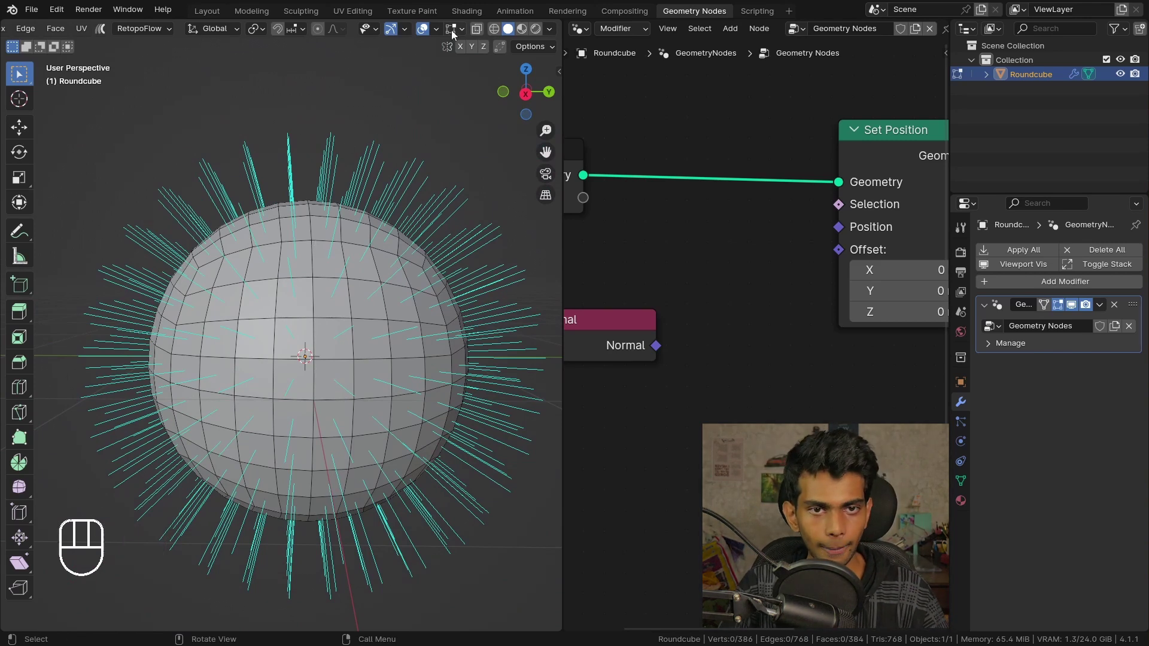
pyautogui.press('Tab')
pyautogui.middleClick(346, 300)
pyautogui.middleClick(660, 335)
pyautogui.moveTo(631, 277); pyautogui.dragTo(816, 262)
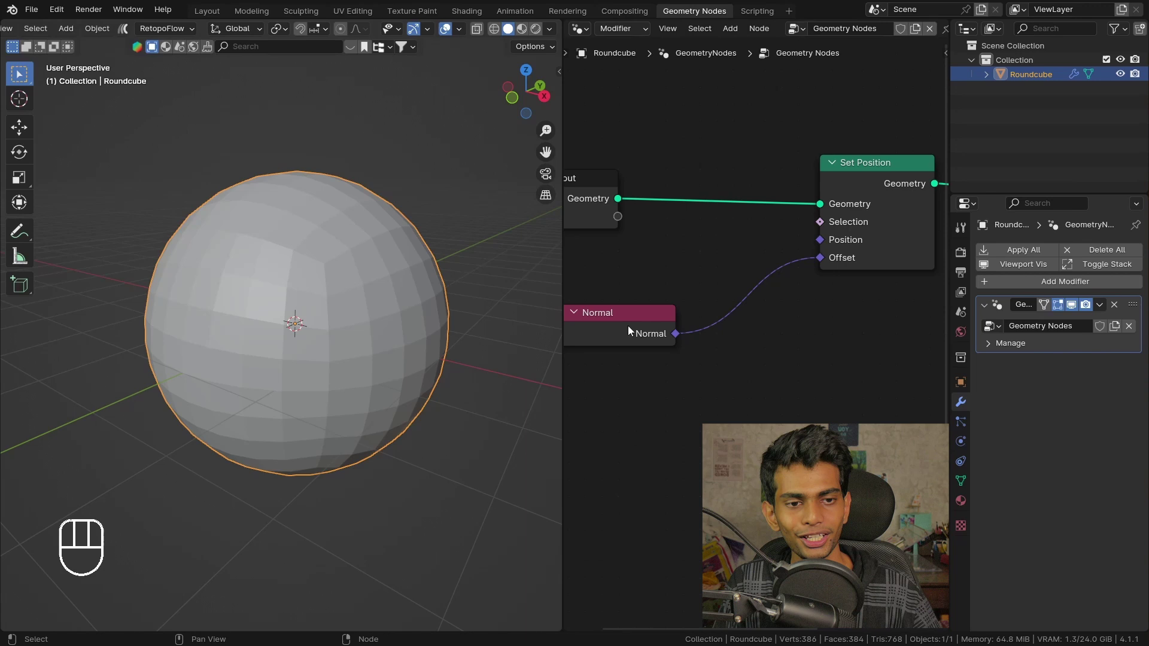
# Step: Insert a Vector Math node on the Normal–Offset link and set it to Multiply
pyautogui.middleClick(721, 300)
pyautogui.click(674, 309)
pyautogui.press('g')
pyautogui.press('alt+a')
pyautogui.middleClick(677, 324)
pyautogui.moveTo(682, 316); pyautogui.dragTo(610, 335)
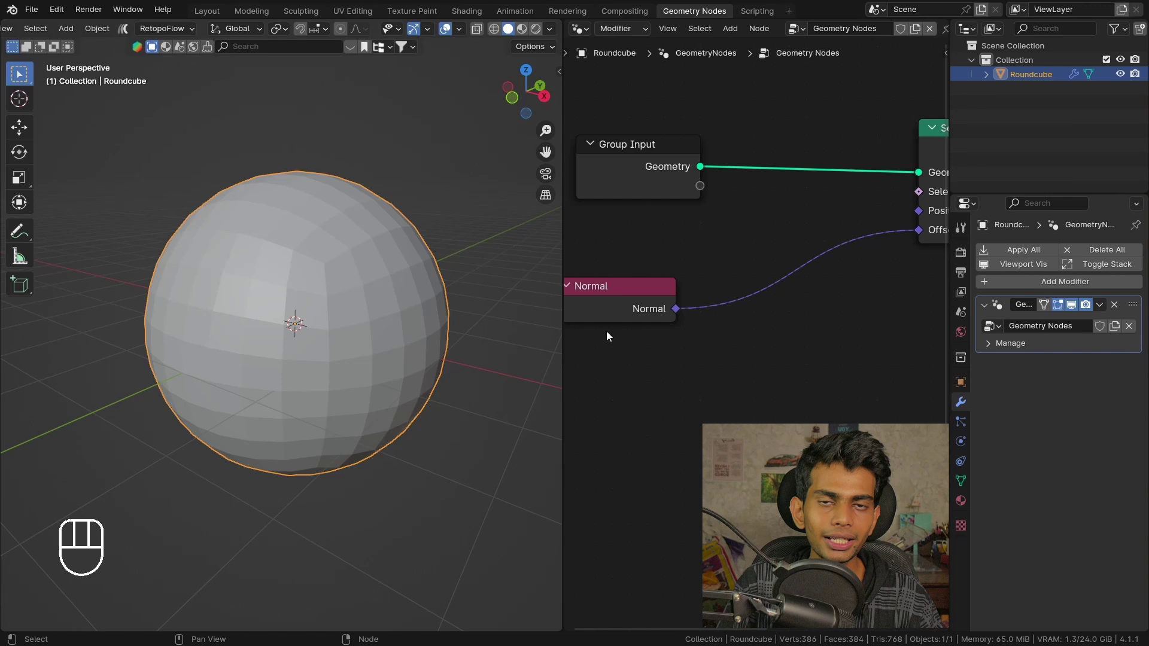
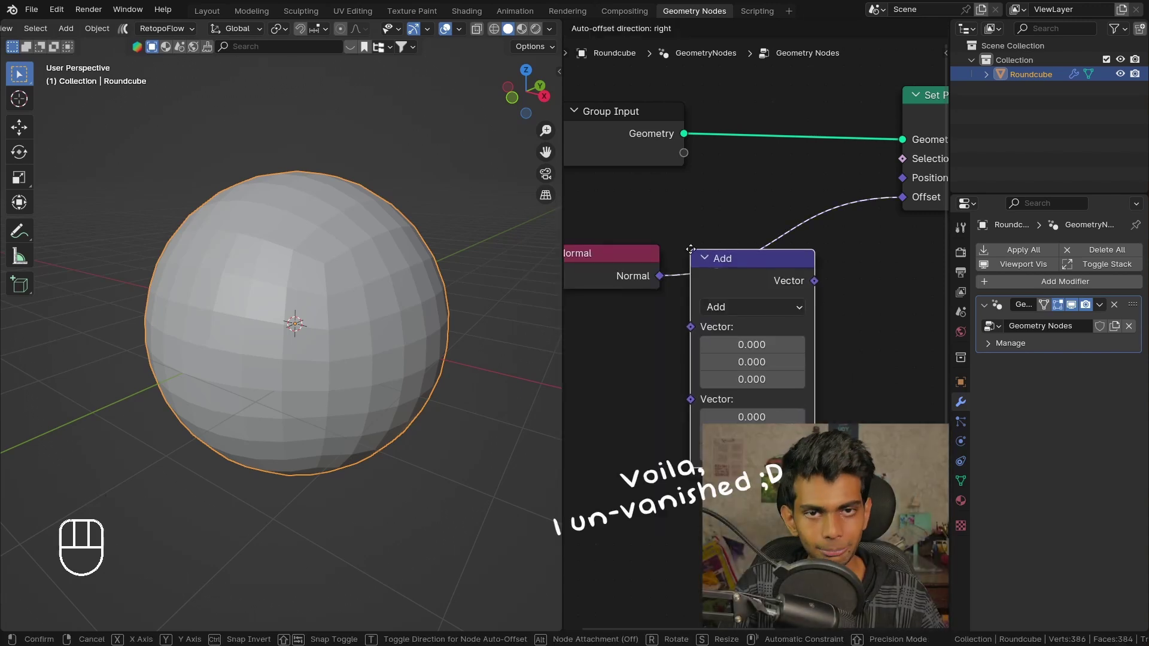
pyautogui.middleClick(722, 316)
pyautogui.moveTo(748, 308); pyautogui.dragTo(761, 391)
# Step: Inspect the Roundcube in the viewport with the Multiply's second vector at zero
pyautogui.moveTo(415, 337); pyautogui.dragTo(394, 343)
pyautogui.moveTo(385, 331); pyautogui.dragTo(352, 248)
pyautogui.moveTo(349, 257); pyautogui.dragTo(370, 296)
pyautogui.middleClick(368, 299)
pyautogui.middleClick(370, 307)
pyautogui.middleClick(354, 323)
pyautogui.middleClick(786, 368)
pyautogui.middleClick(781, 358)
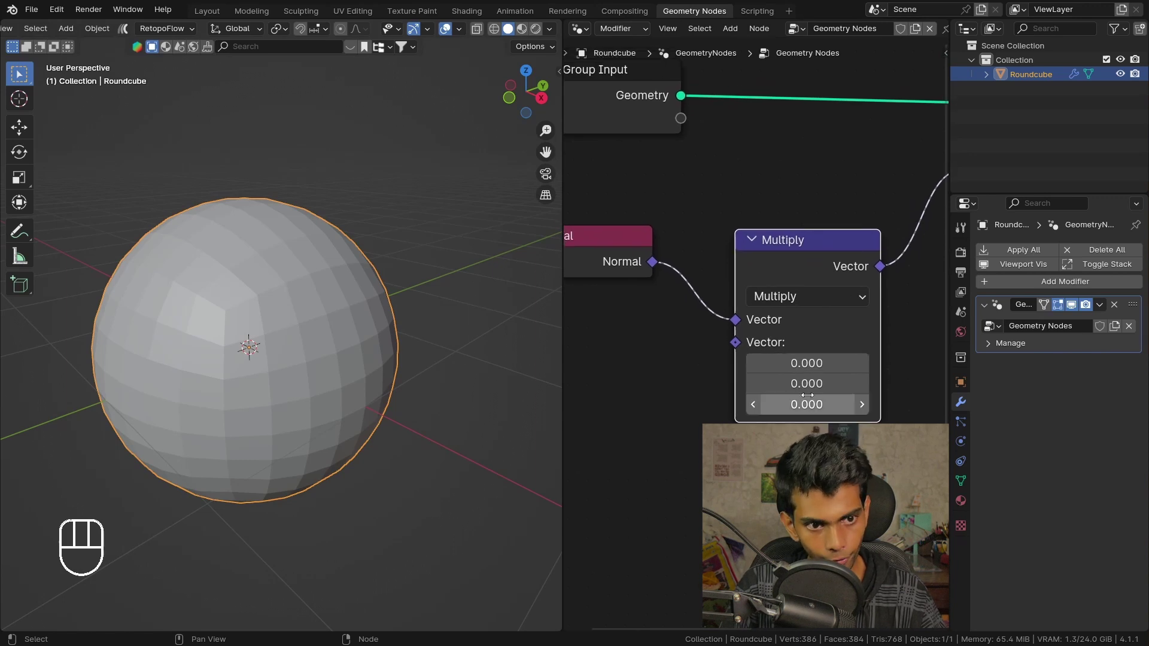
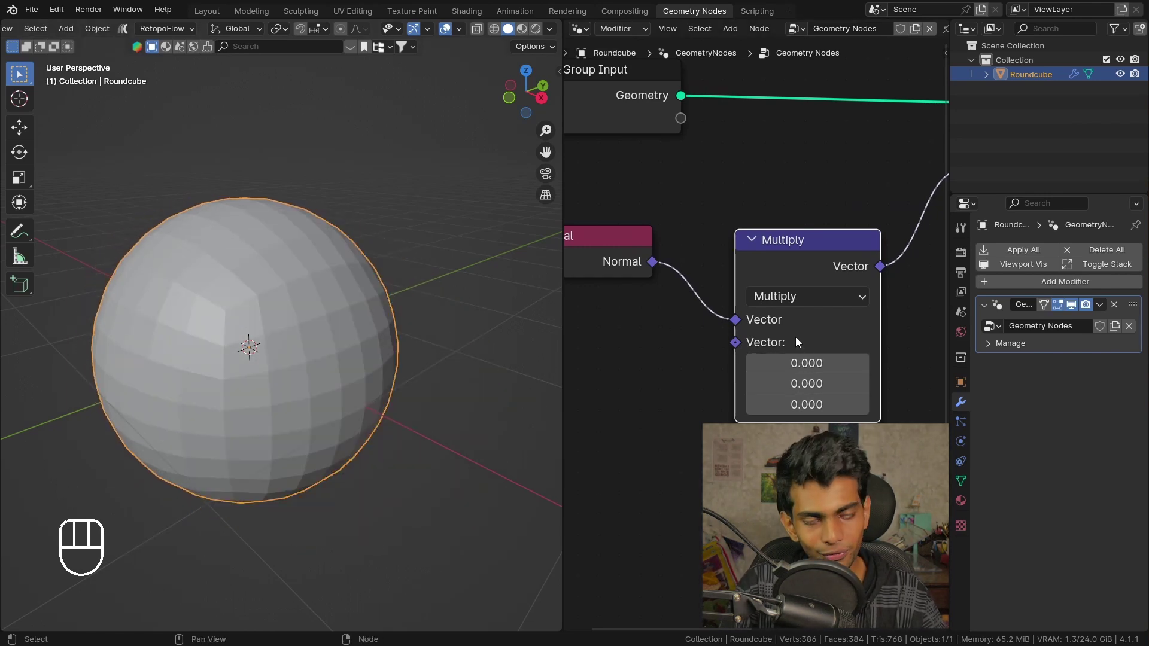
pyautogui.press('alt+a')
pyautogui.middleClick(712, 362)
pyautogui.middleClick(663, 291)
# Step: Add a Noise Texture and feed its Fac into the Multiply node's second vector
pyautogui.press('shift+a')
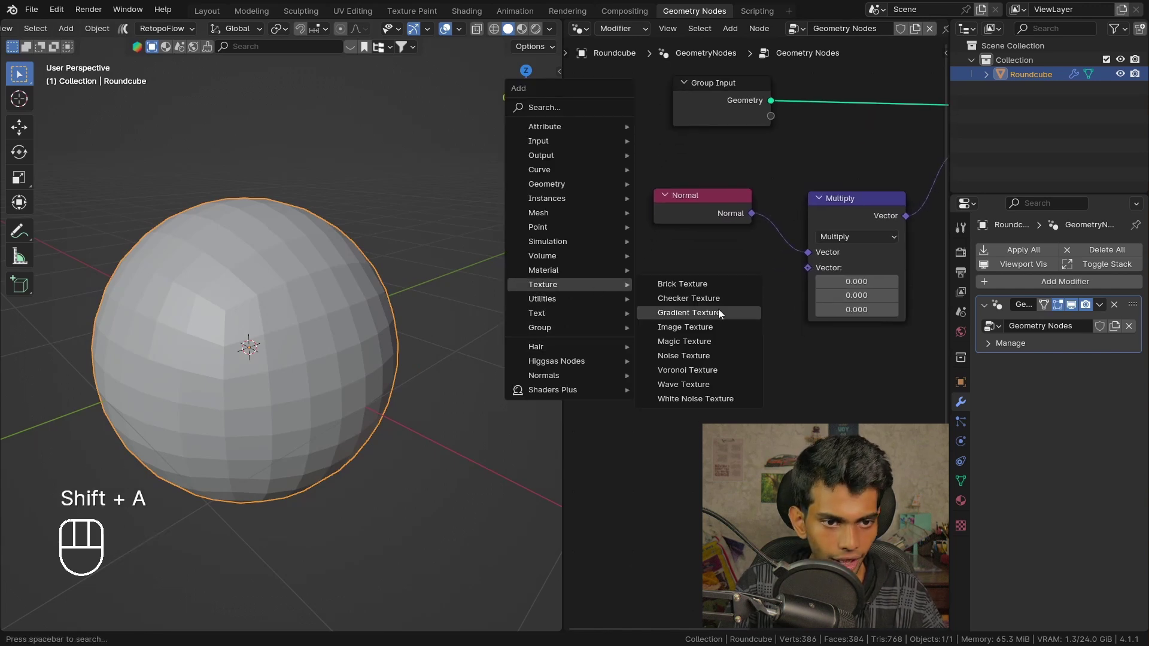
pyautogui.moveTo(691, 330); pyautogui.dragTo(786, 287)
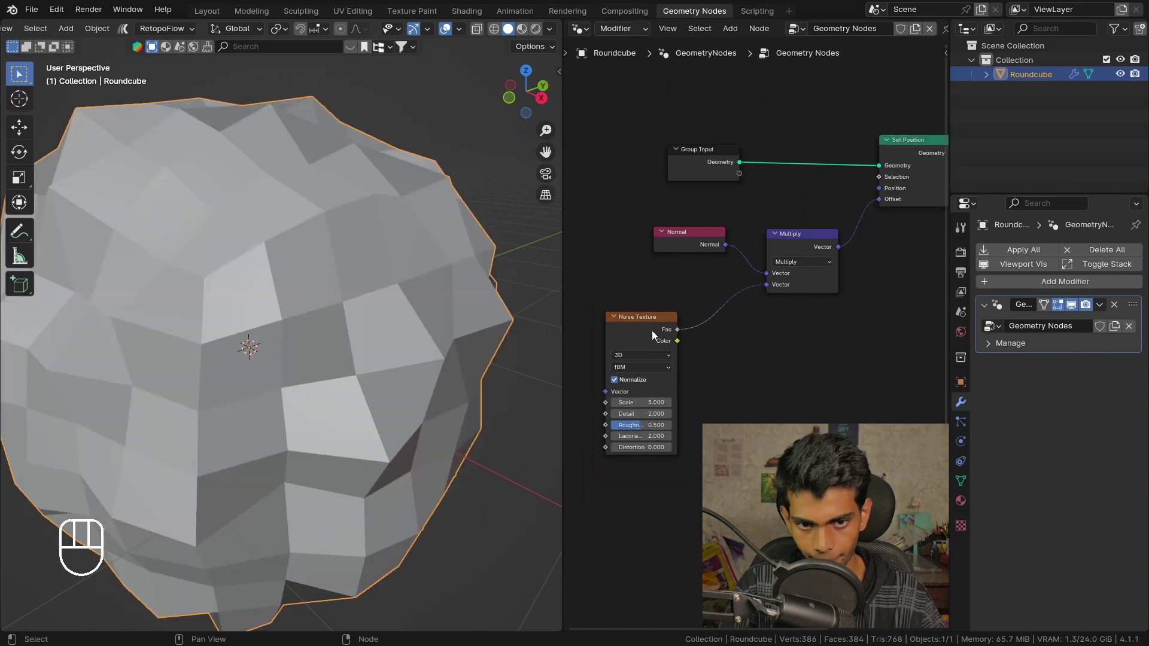
pyautogui.click(652, 333)
pyautogui.middleClick(360, 300)
pyautogui.moveTo(397, 294); pyautogui.dragTo(403, 273)
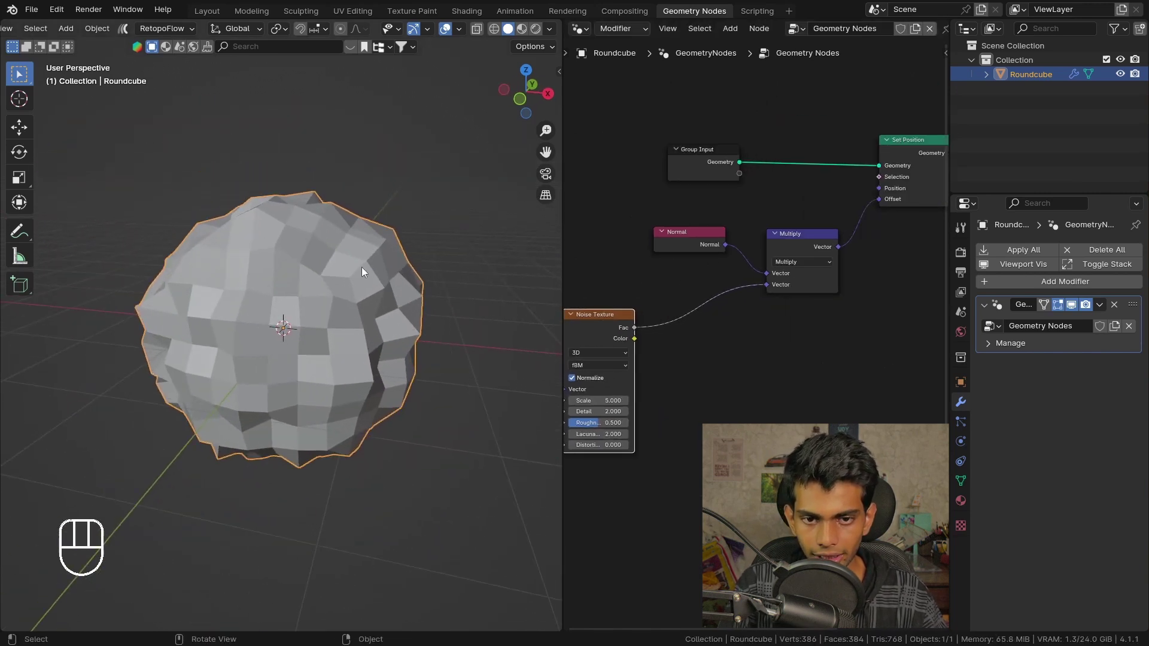
pyautogui.middleClick(365, 260)
# Step: Orbit around the lumpy rock and start searching for a subdivision node
pyautogui.moveTo(767, 250); pyautogui.dragTo(720, 235)
pyautogui.press('alt+a')
pyautogui.moveTo(676, 153); pyautogui.dragTo(732, 250)
pyautogui.press('g')
pyautogui.press('shift+a')
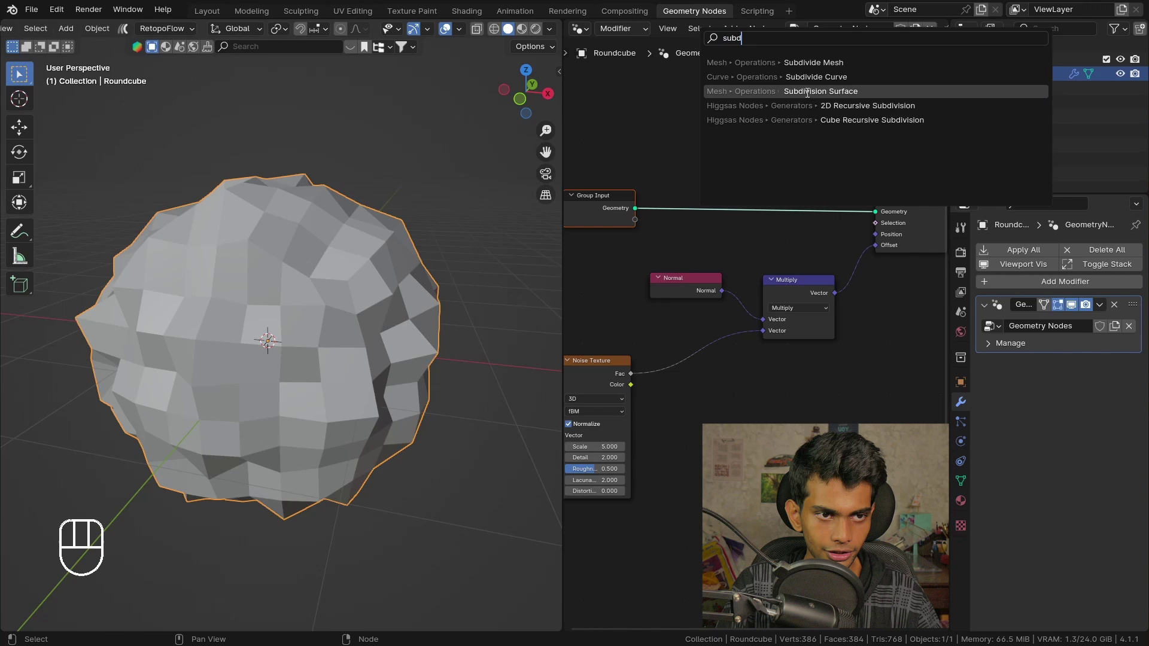
# Step: Bring up the node Add menu with its Geometry submenu
pyautogui.press('shift+a')
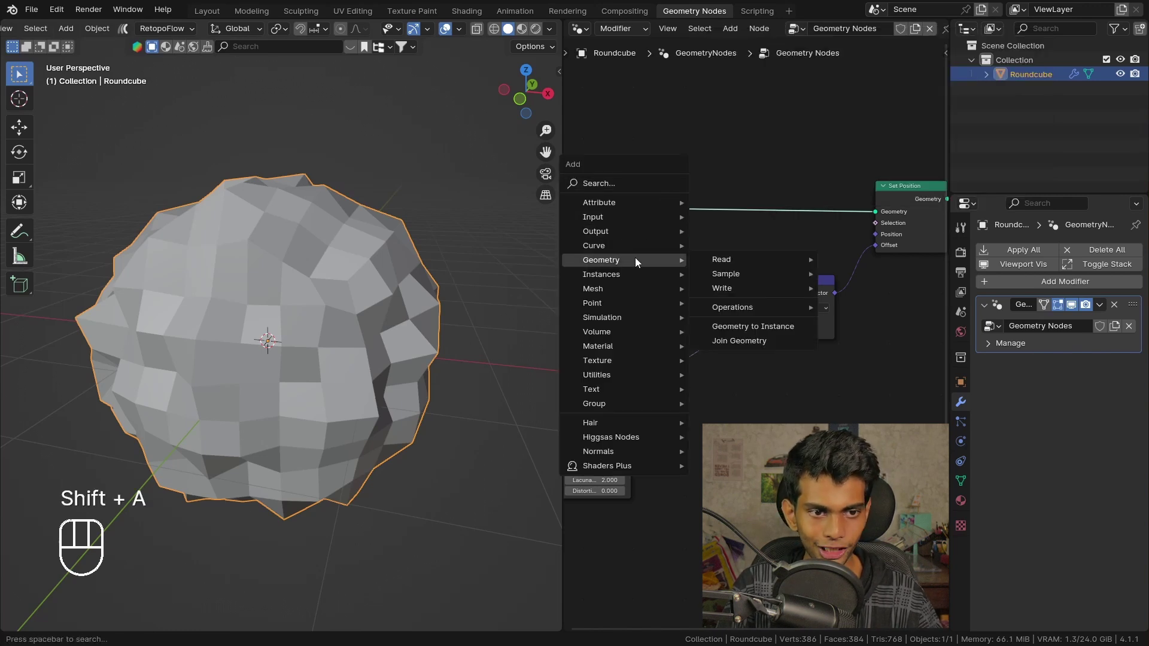
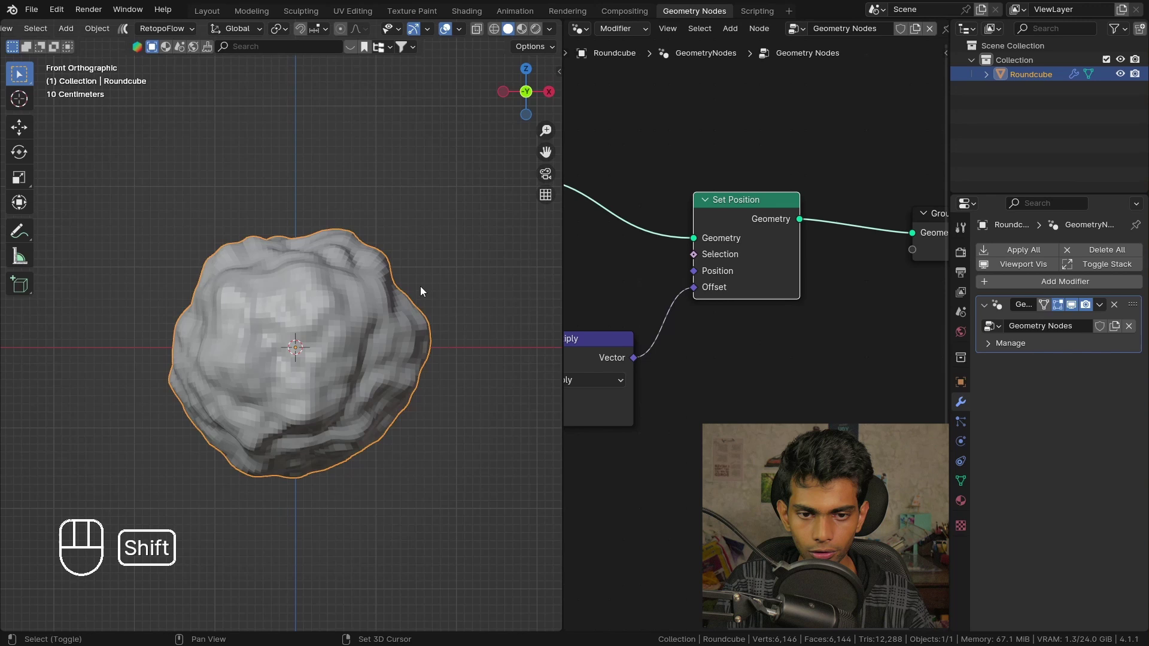
pyautogui.middleClick(393, 318)
pyautogui.moveTo(391, 333); pyautogui.dragTo(492, 321)
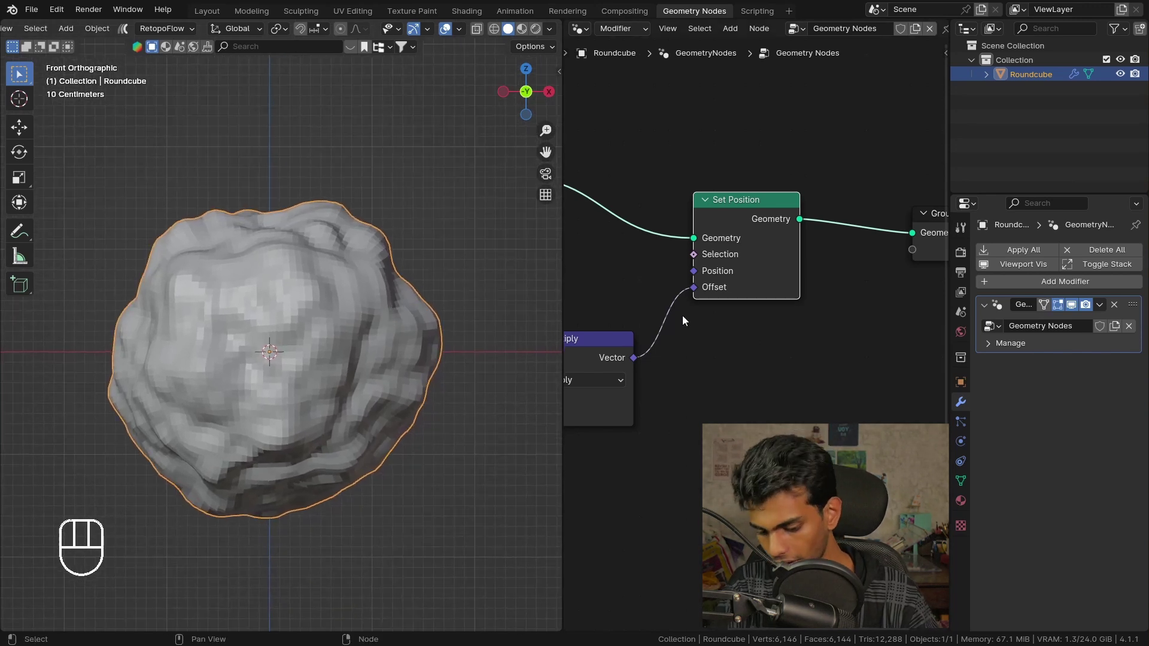
pyautogui.press('m')
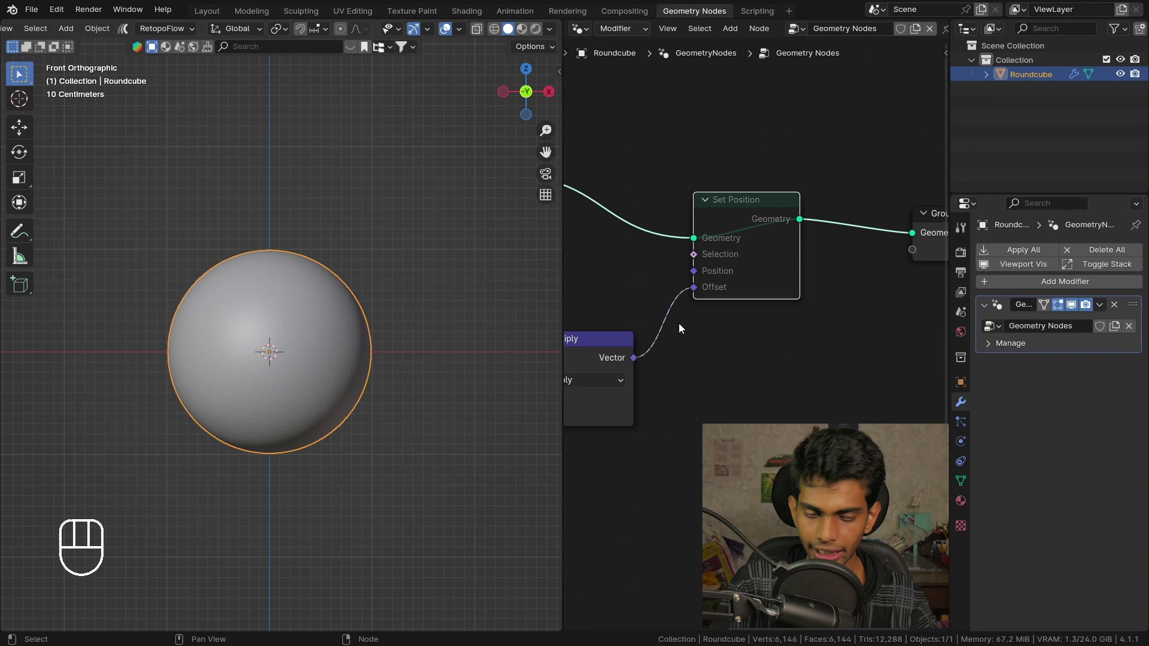
pyautogui.press('m')
pyautogui.press('m')
pyautogui.press('m')
pyautogui.press('m')
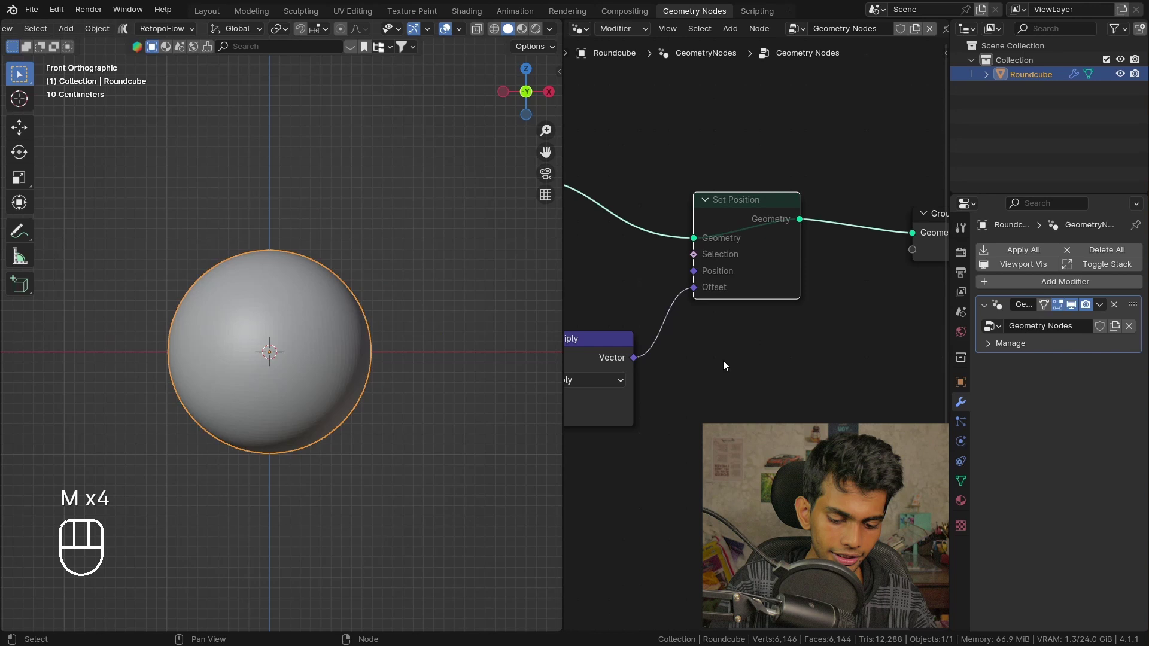
pyautogui.press('m')
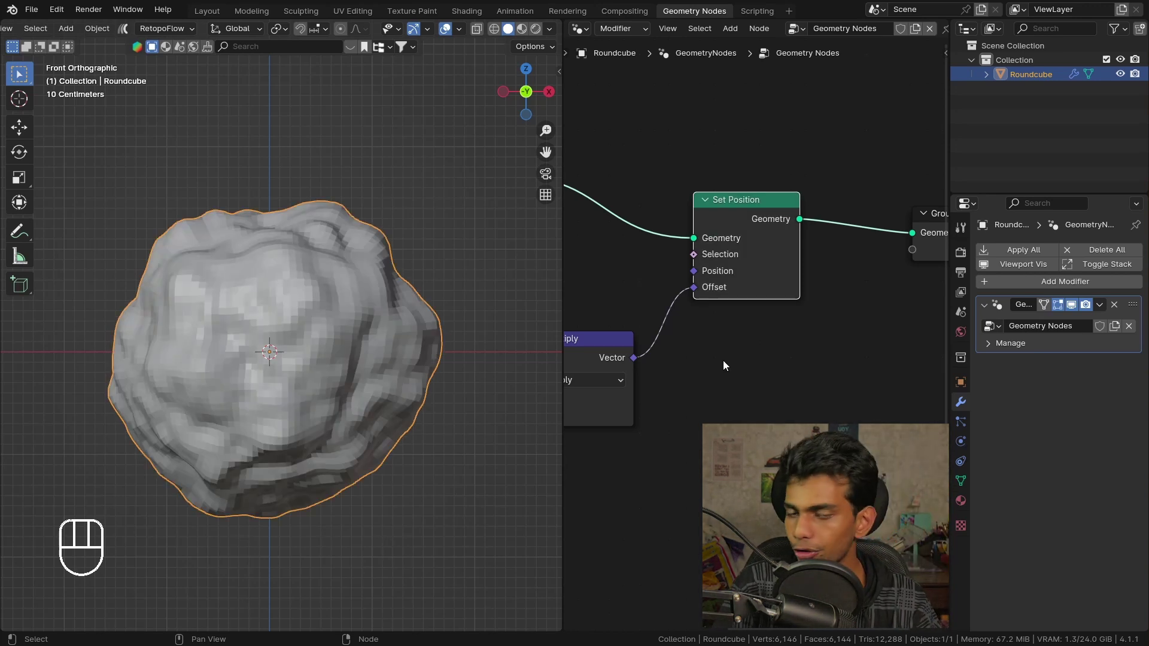
pyautogui.press('m')
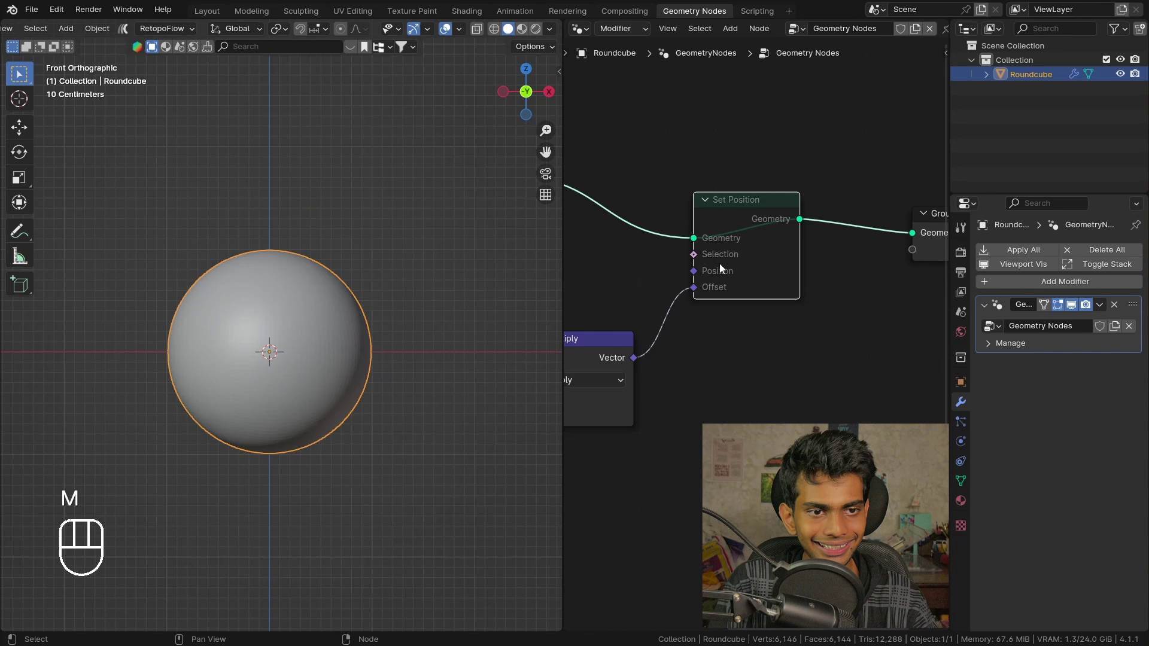
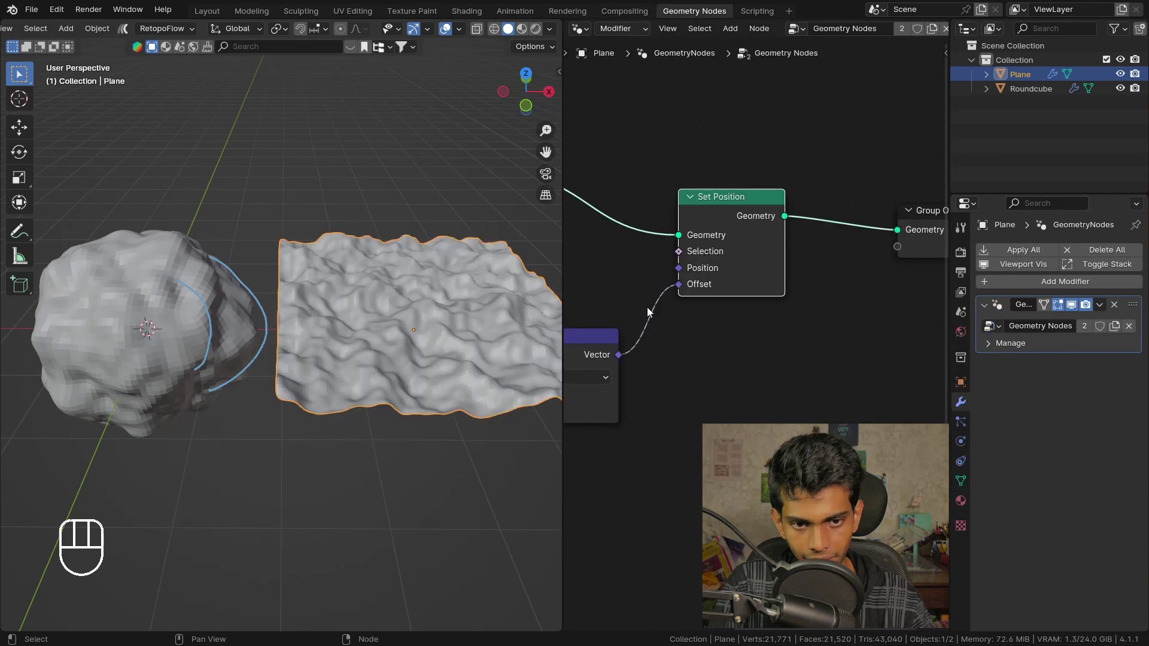
# Step: Orbit and frame the displaced plane, viewing its lumpy surface from the front
pyautogui.moveTo(439, 325); pyautogui.dragTo(380, 345)
pyautogui.press('KP_1')
pyautogui.moveTo(363, 344); pyautogui.dragTo(316, 355)
pyautogui.middleClick(316, 355)
pyautogui.press('m')
pyautogui.press('m')
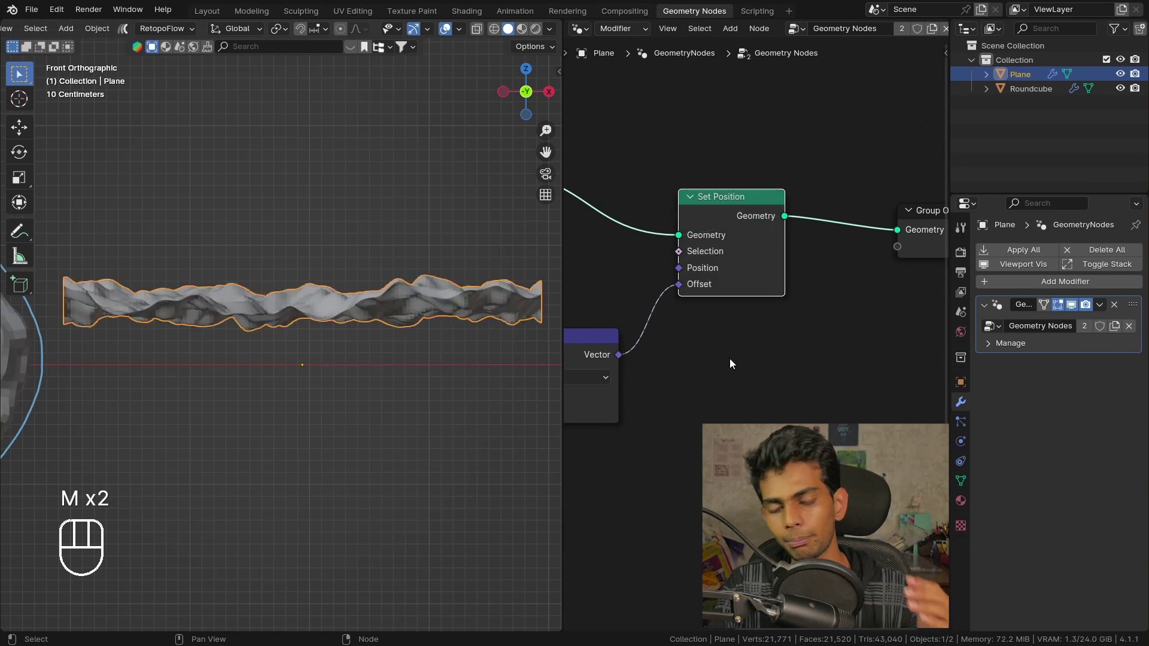
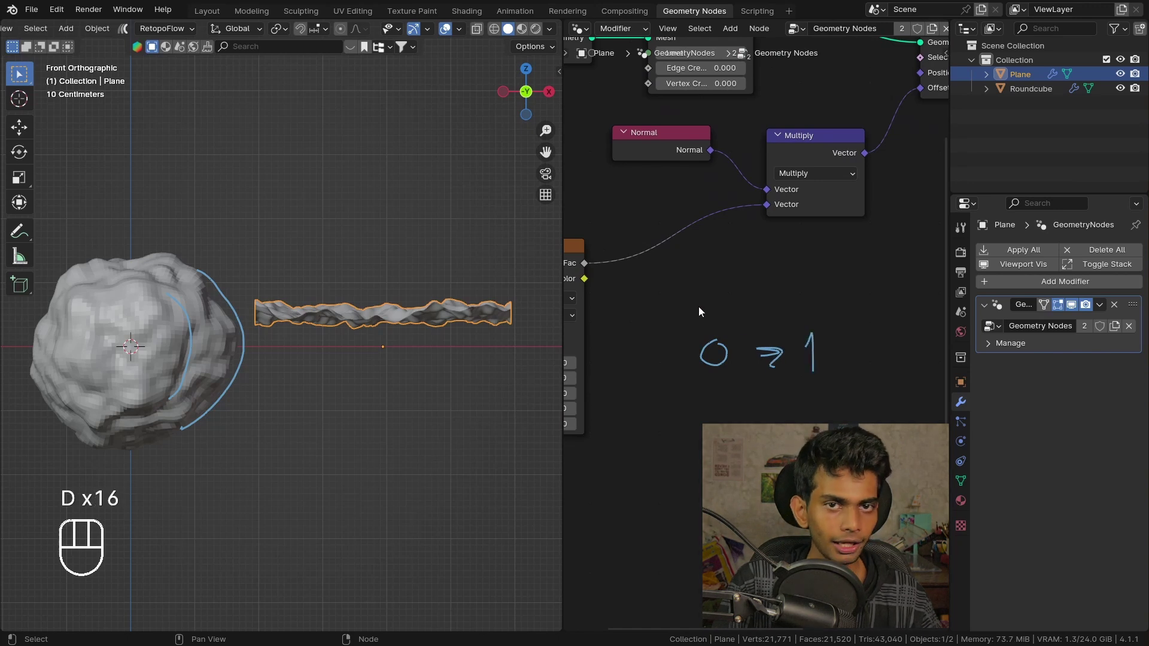
# Step: Annotate a '0 → 1' noise range note beside the Noise Texture and Multiply nodes
pyautogui.press('d')
pyautogui.click(590, 265)
pyautogui.moveTo(709, 208); pyautogui.dragTo(766, 207)
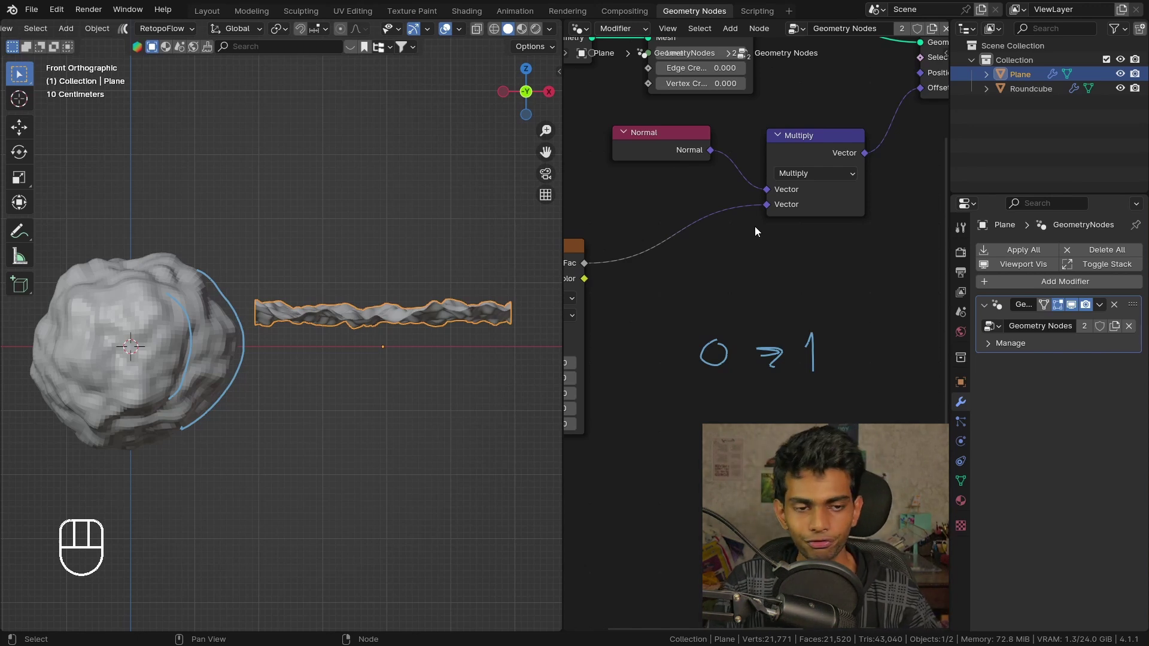
pyautogui.middleClick(751, 197)
# Step: Add a Math Subtract 0.5 node between Noise Fac and Multiply, then erase the range notes
pyautogui.press('shift+a')
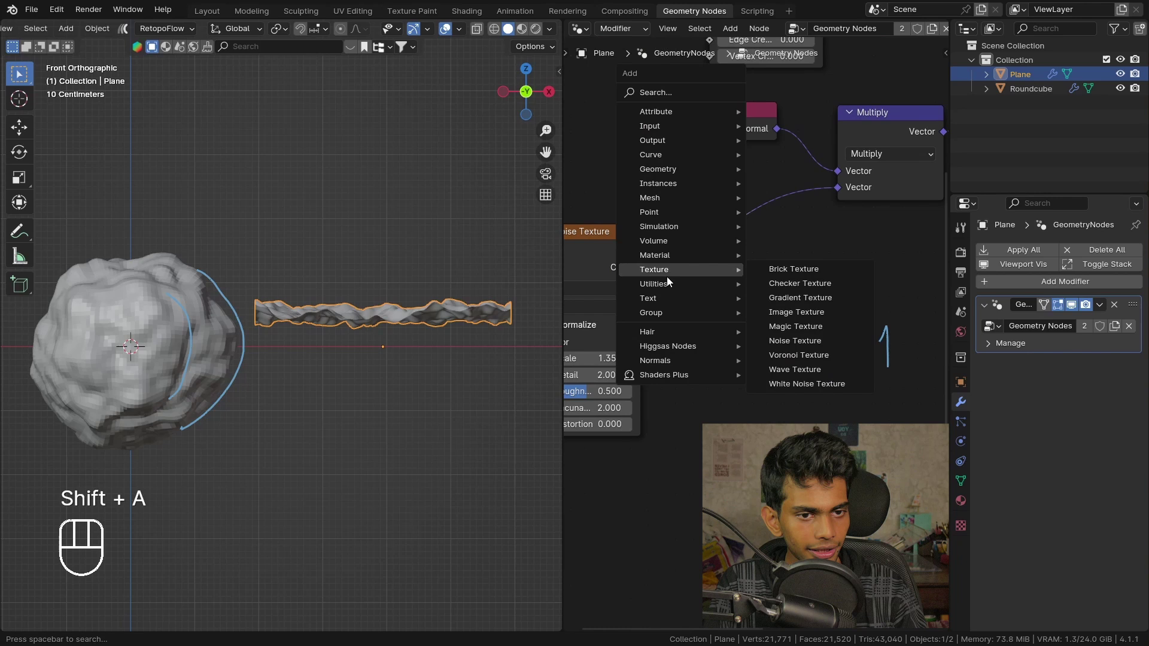
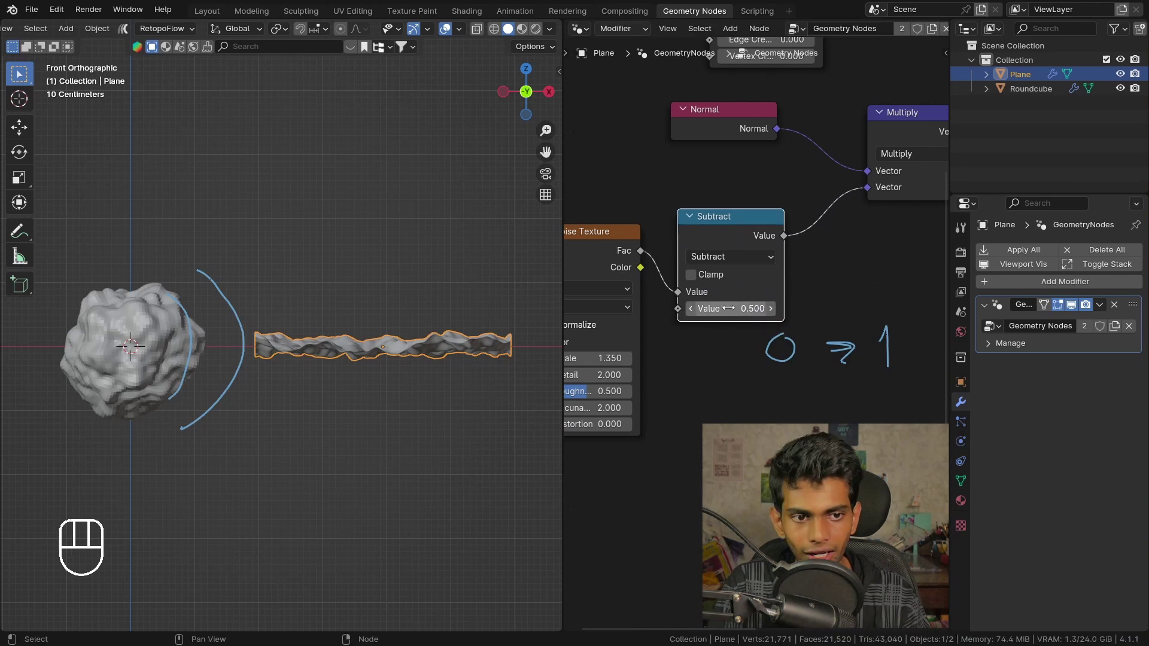
pyautogui.middleClick(462, 385)
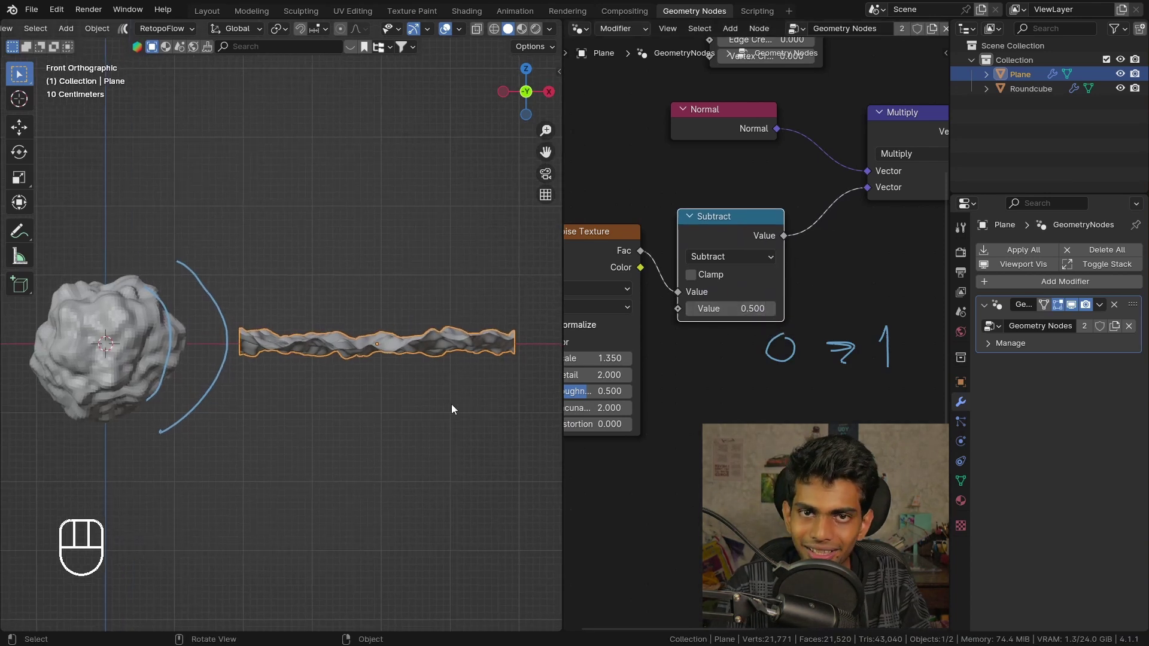
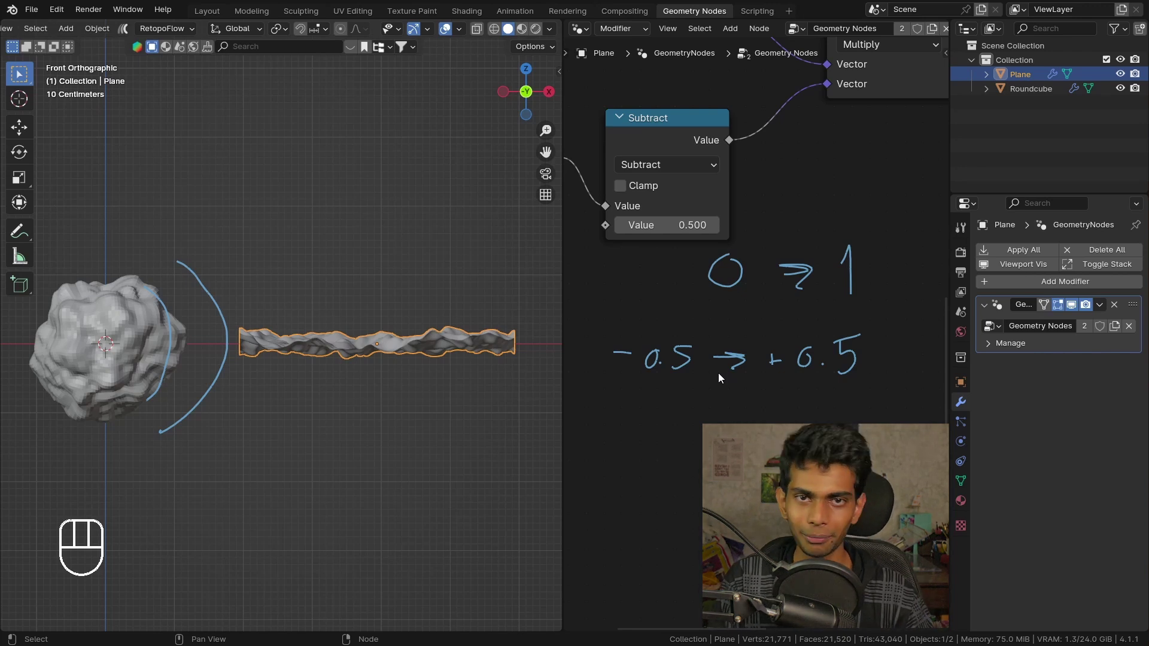
pyautogui.middleClick(704, 329)
pyautogui.press('d')
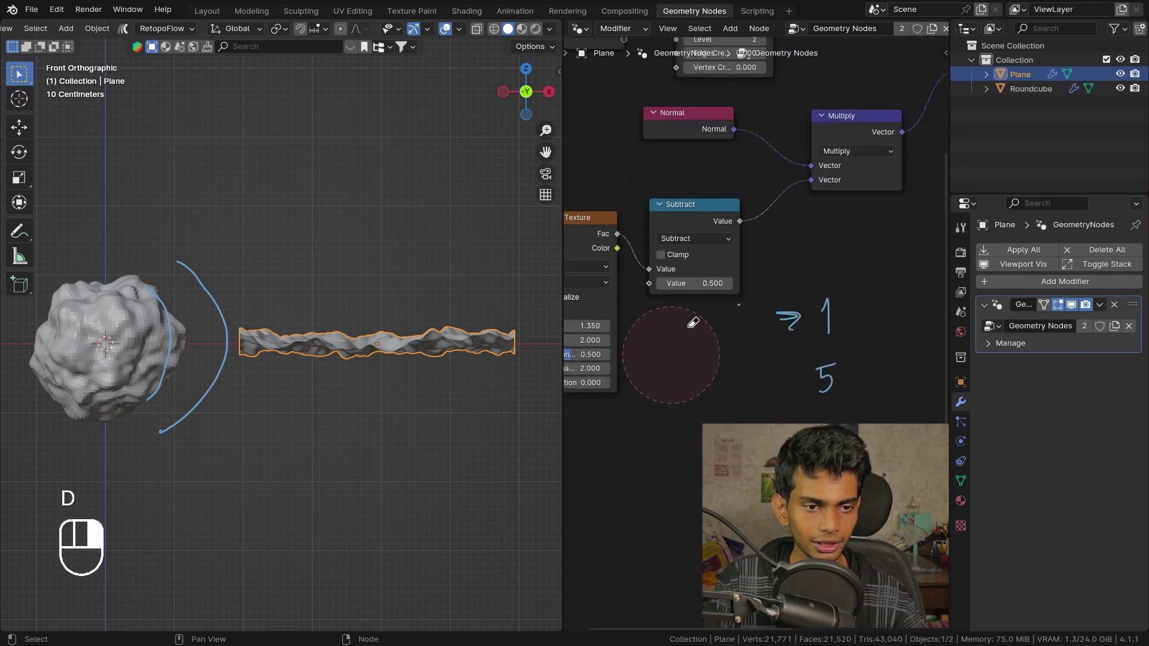
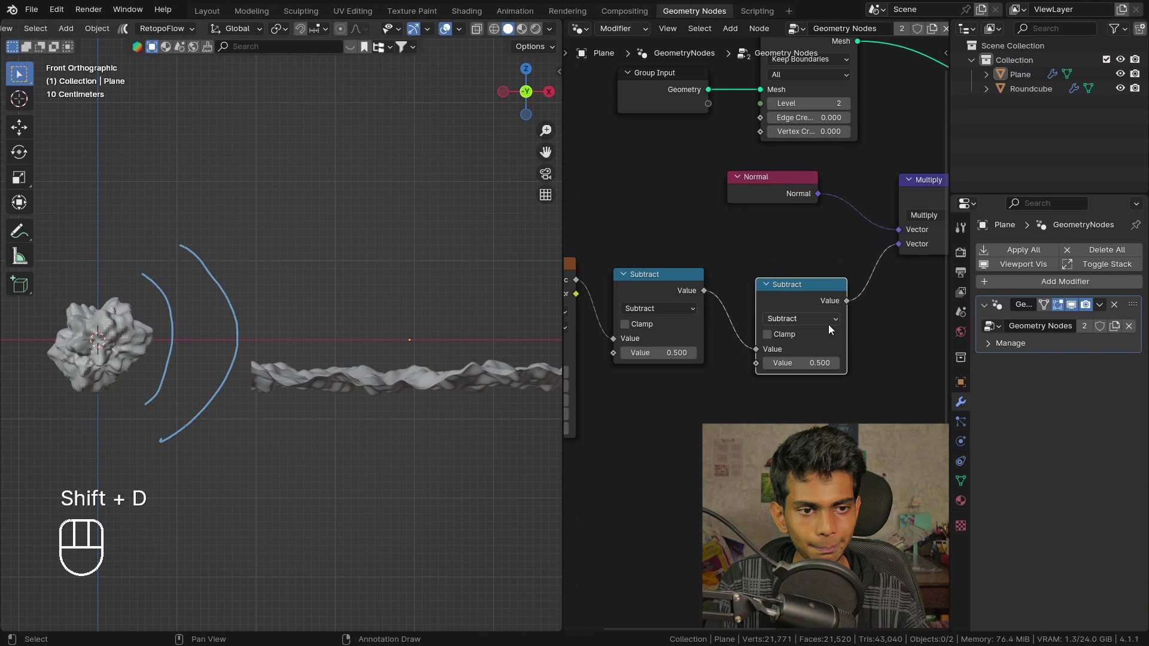
# Step: Switch the second math node to Multiply by 0.5, flattening the plane's bumps
pyautogui.moveTo(796, 301); pyautogui.dragTo(788, 283)
pyautogui.moveTo(783, 308); pyautogui.dragTo(386, 370)
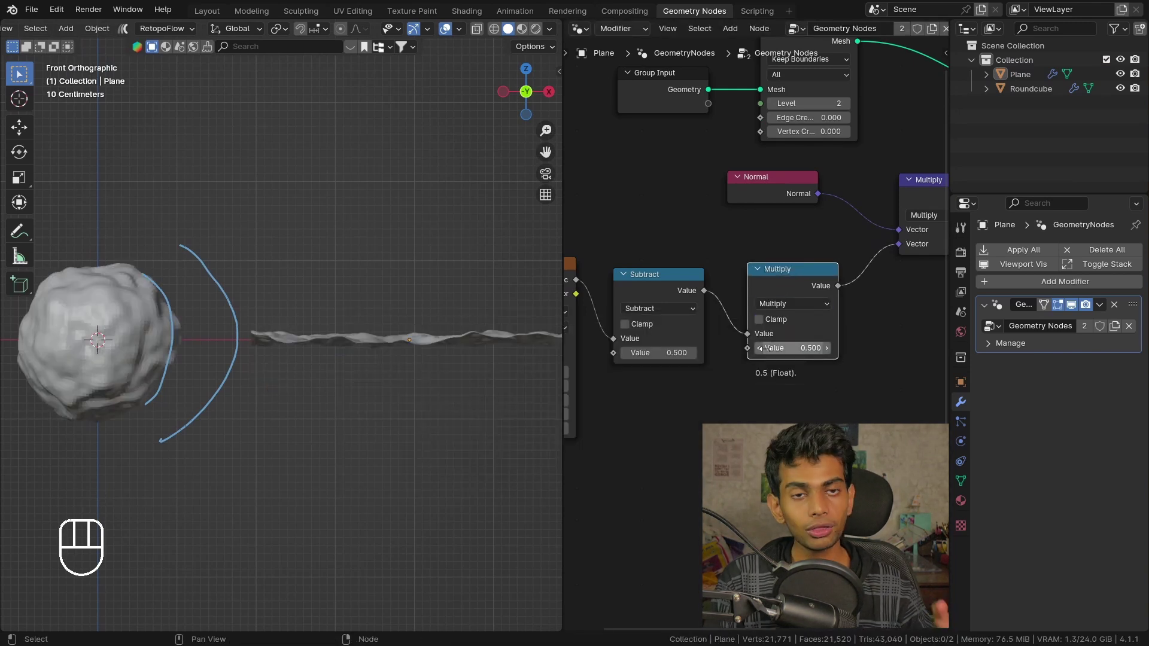
pyautogui.middleClick(827, 338)
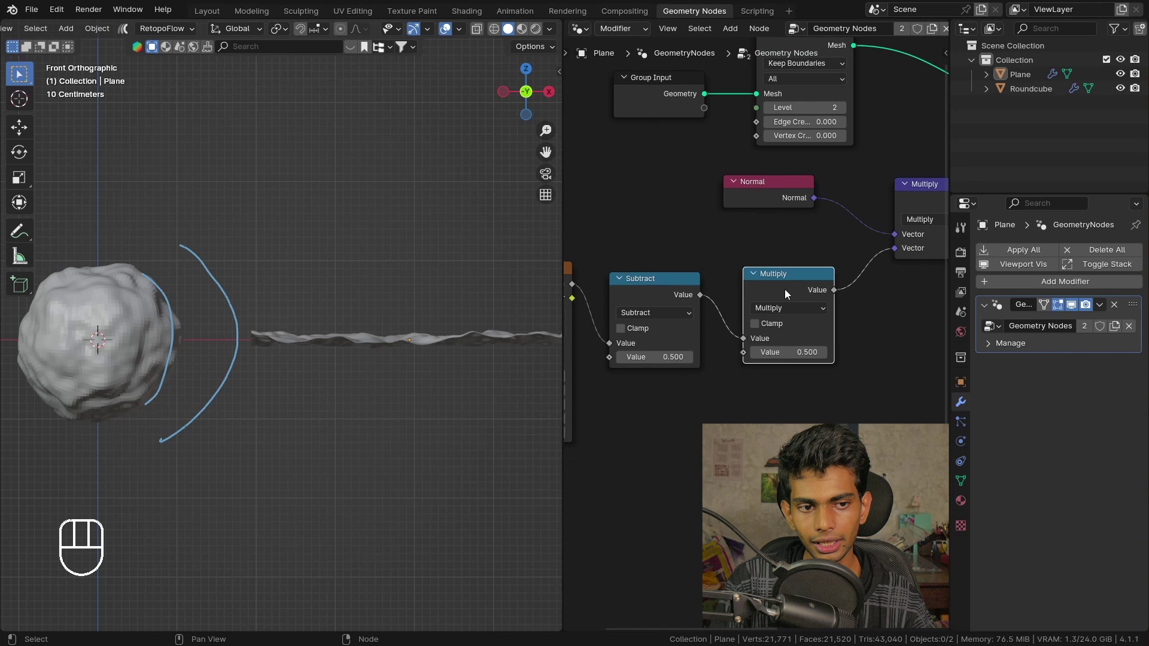
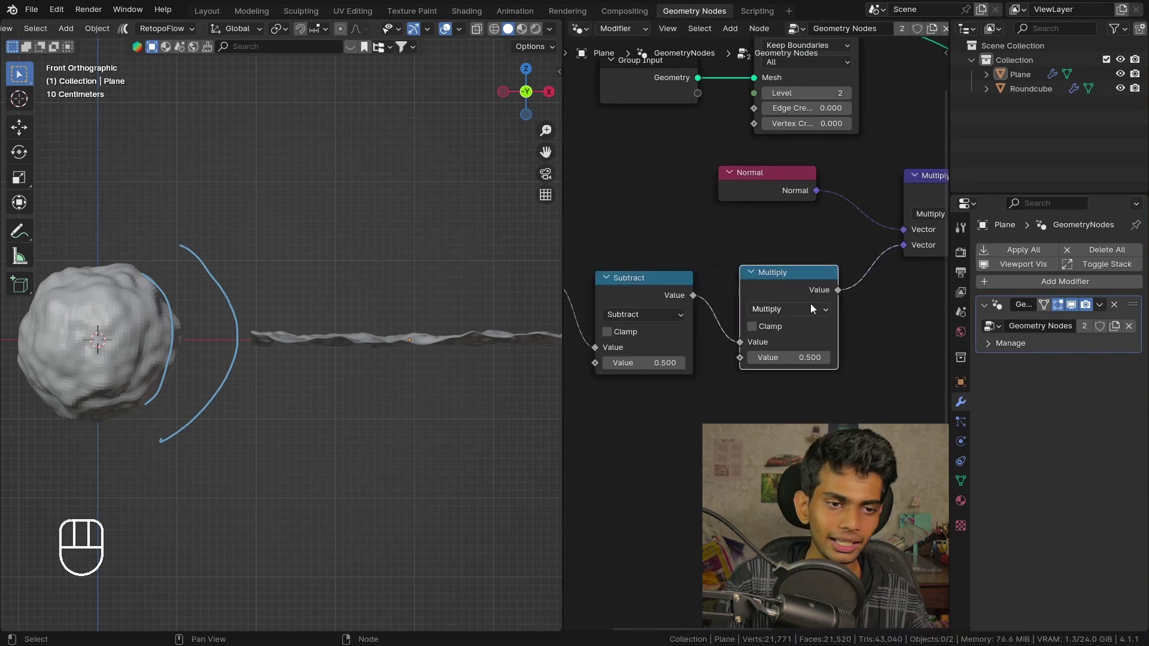
pyautogui.press('g')
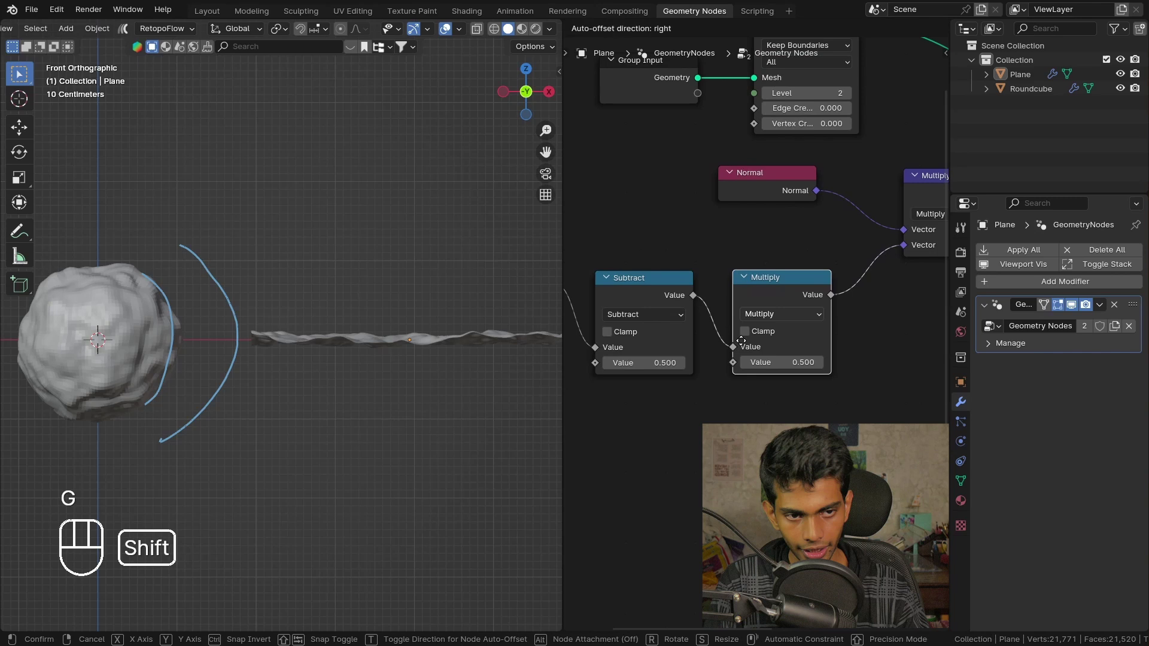
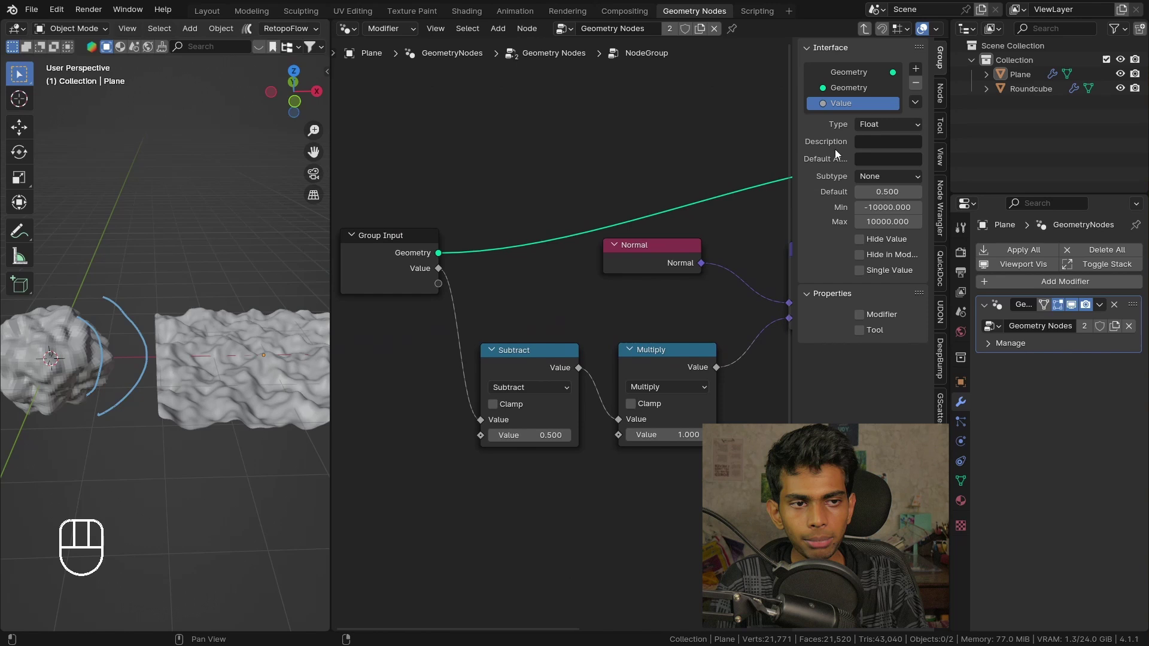
# Step: Name the group input 'Displacement Texture' and set its data type to Color
pyautogui.moveTo(859, 110); pyautogui.dragTo(853, 125)
pyautogui.press('BackSpace')
pyautogui.press('BackSpace')
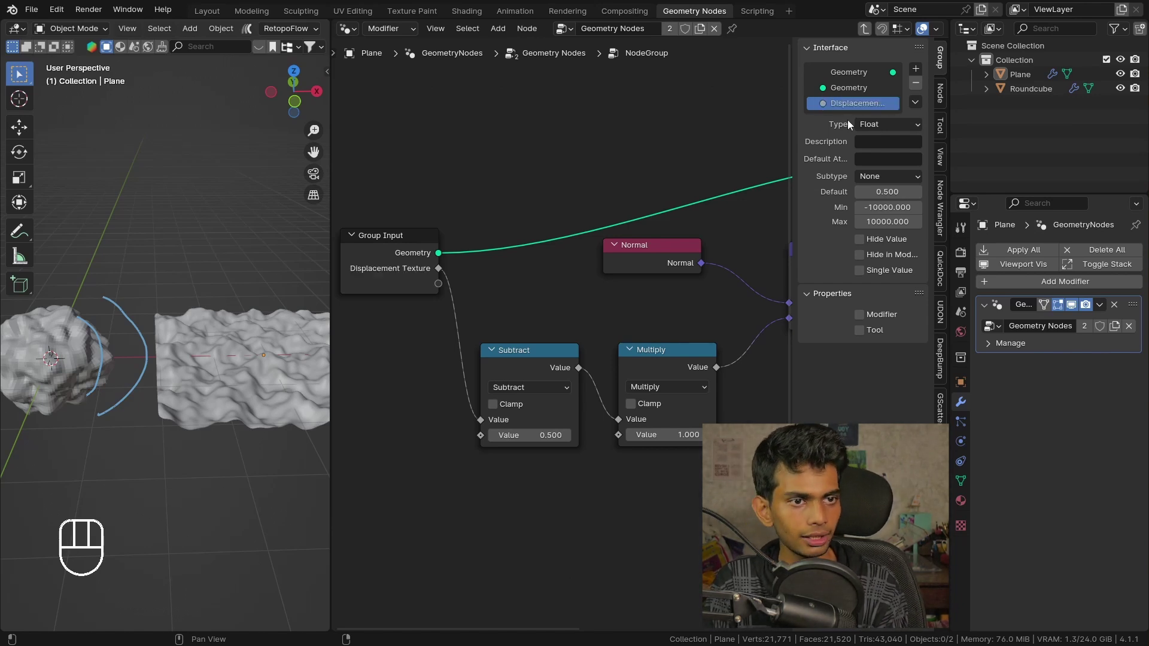
pyautogui.moveTo(890, 128); pyautogui.dragTo(890, 299)
pyautogui.click(575, 278)
pyautogui.middleClick(564, 306)
pyautogui.doubleClick(413, 275)
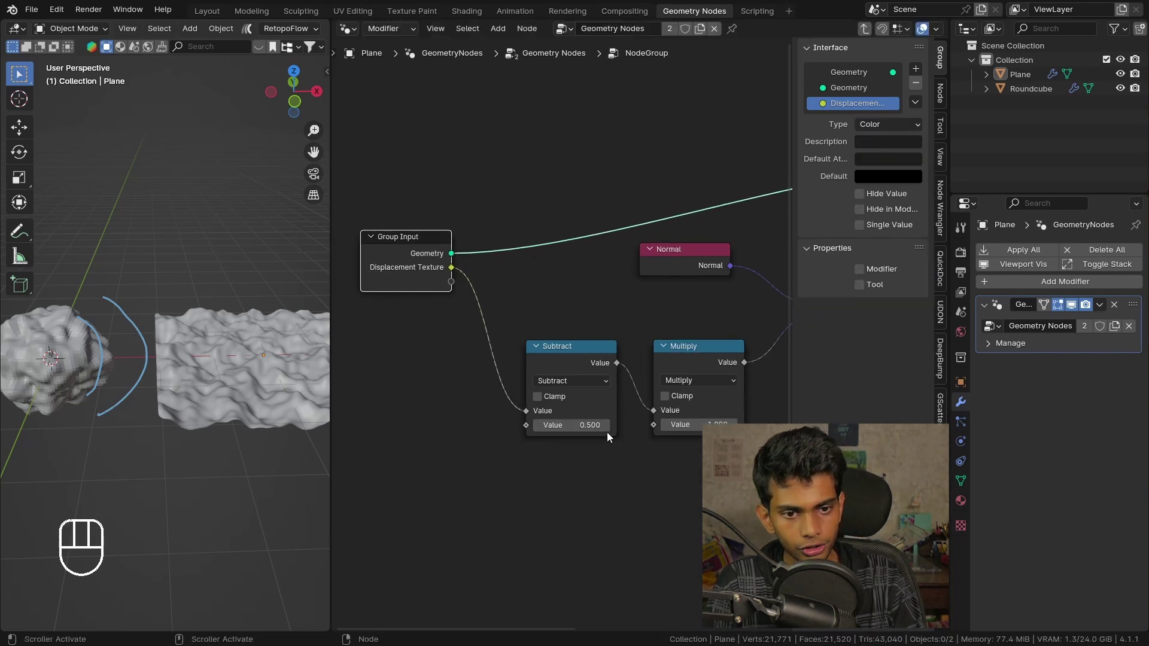
# Step: Expose Strength and Midlevel group inputs wired into the Multiply and Subtract values
pyautogui.moveTo(648, 434); pyautogui.dragTo(649, 419)
pyautogui.click(657, 426)
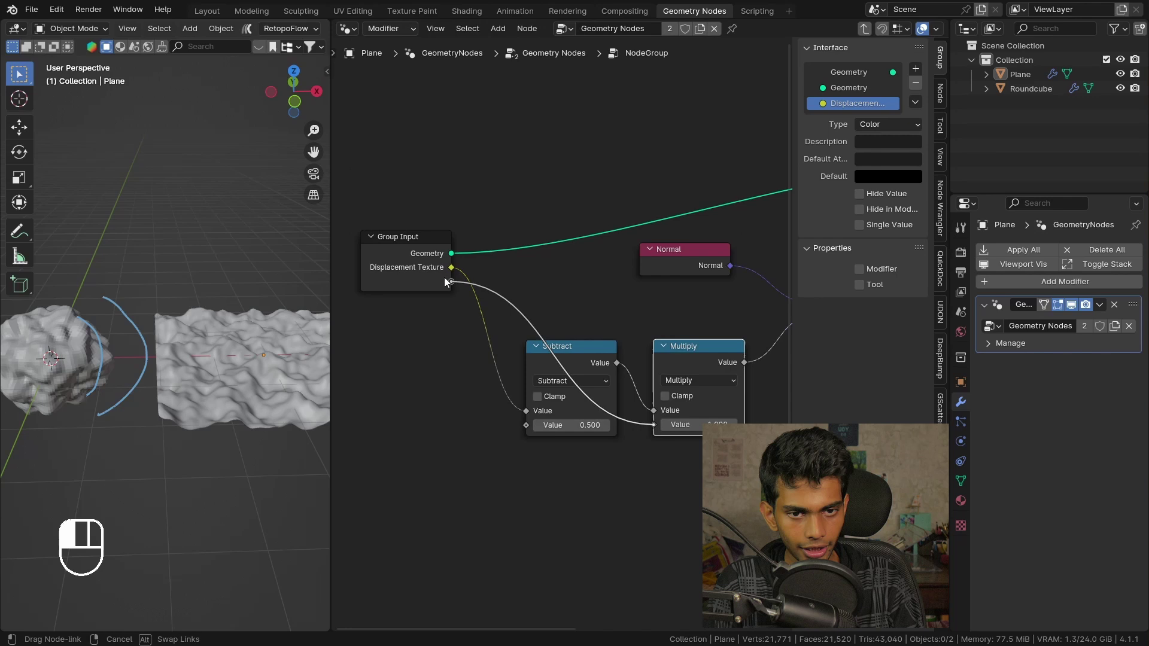
pyautogui.click(451, 294)
pyautogui.moveTo(842, 124); pyautogui.dragTo(876, 136)
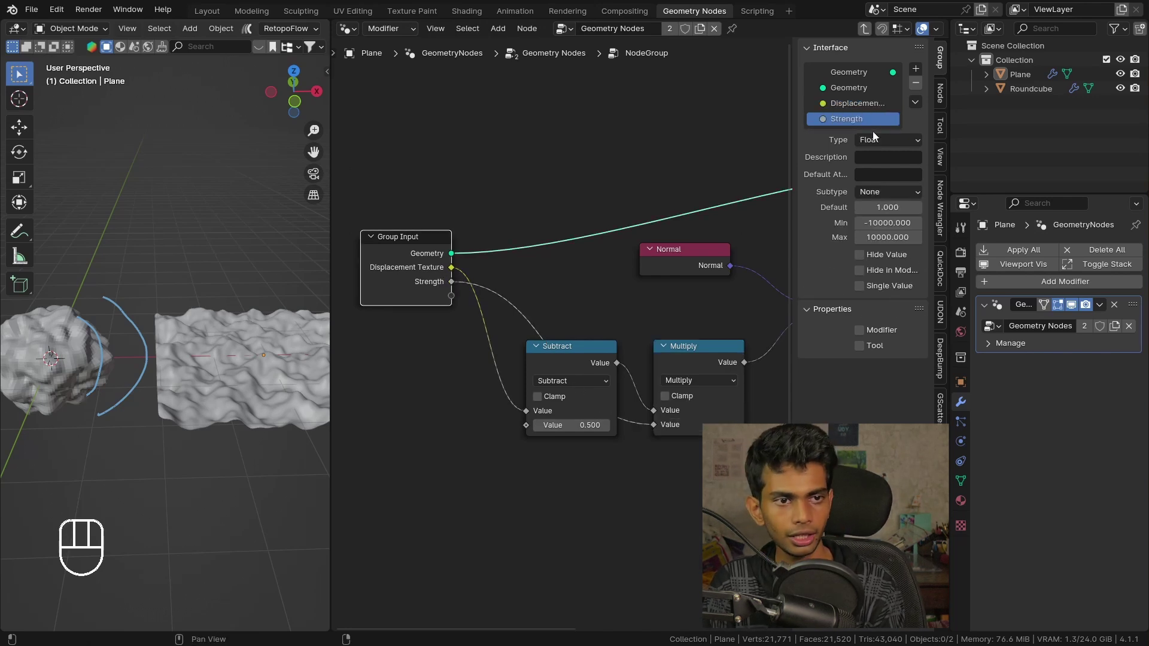
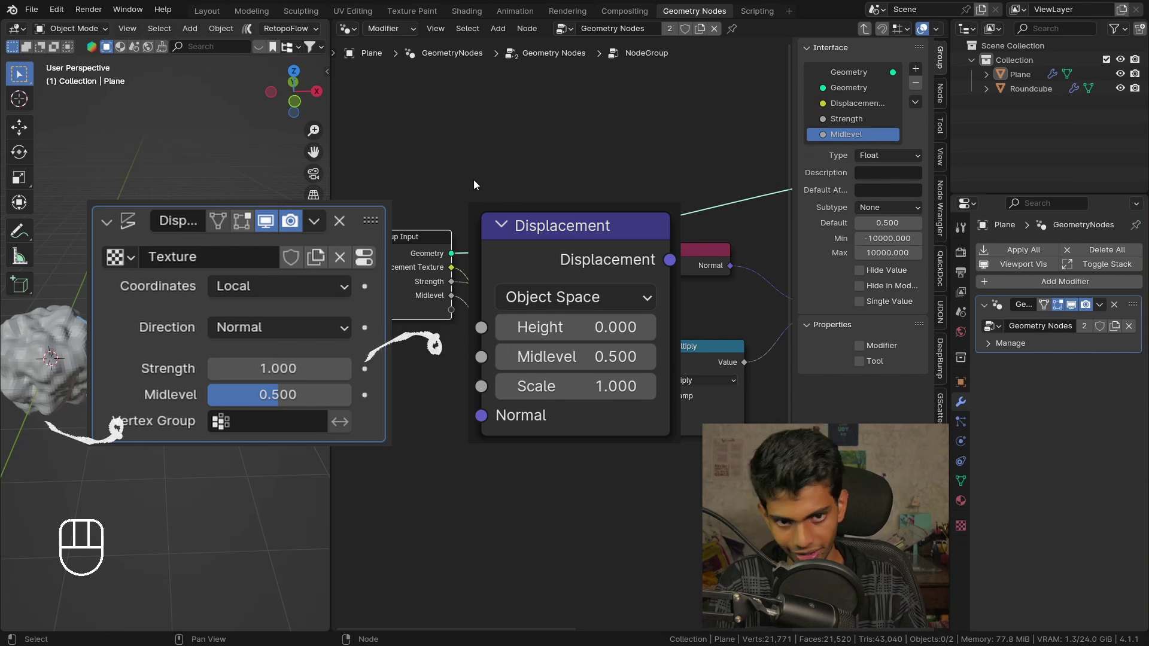
# Step: Back in the main tree, feed the Noise Texture into the node group's Displacement Texture input
pyautogui.press('n')
pyautogui.click(450, 259)
pyautogui.moveTo(550, 275); pyautogui.dragTo(488, 287)
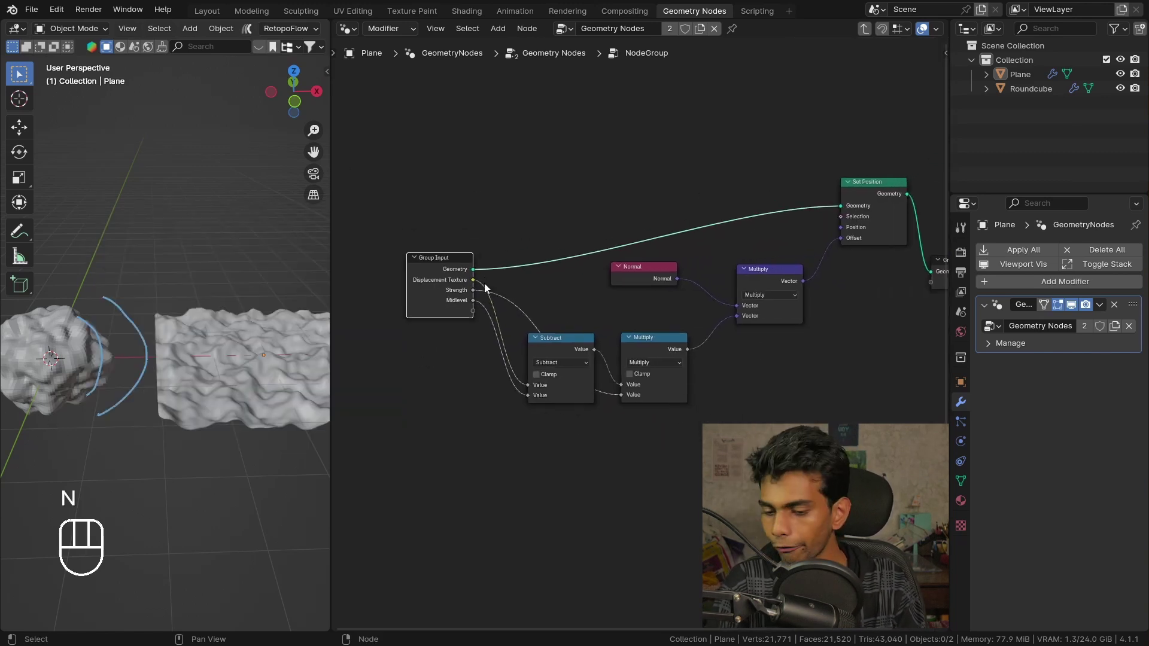